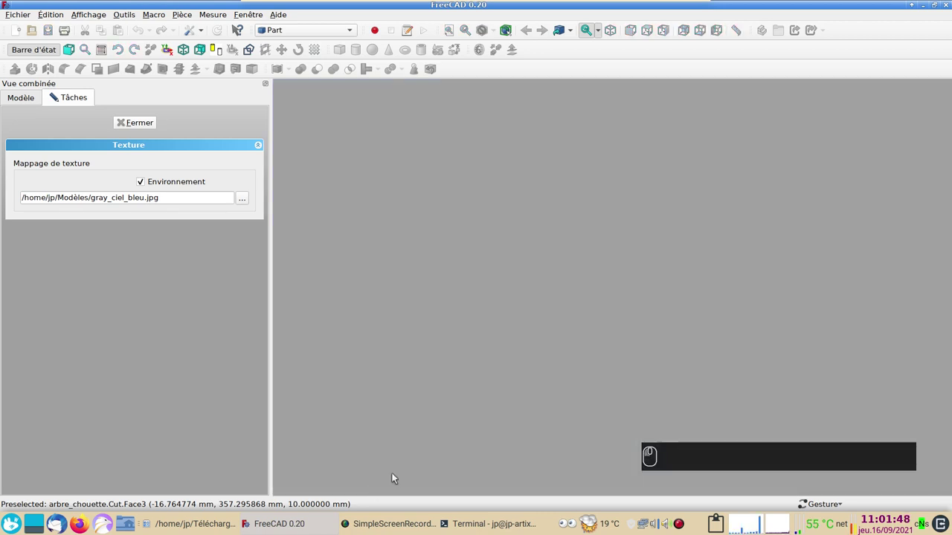
- Close the Texture task panel, returning to the Modèle tab
click(142, 127)
- Switch to the Dolphin file manager showing the arbre-chouette folder
click(185, 527)
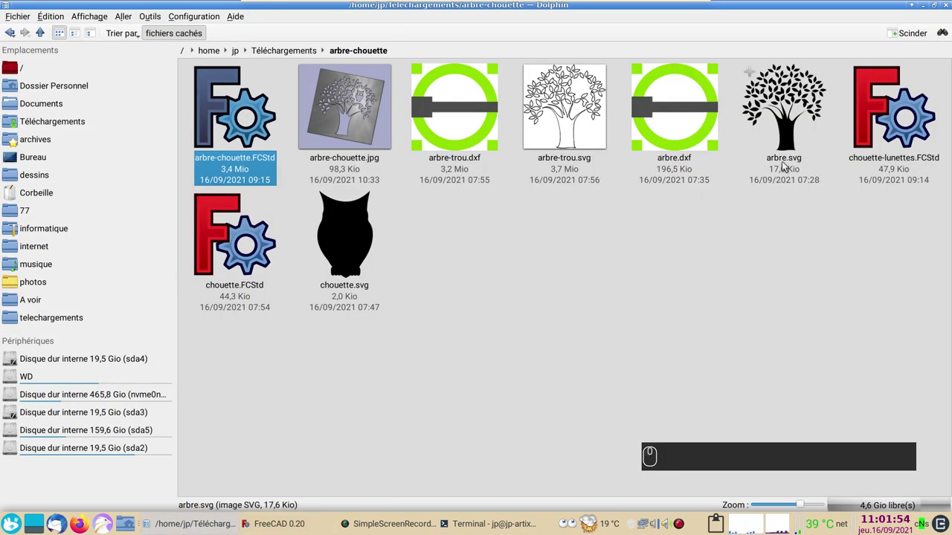
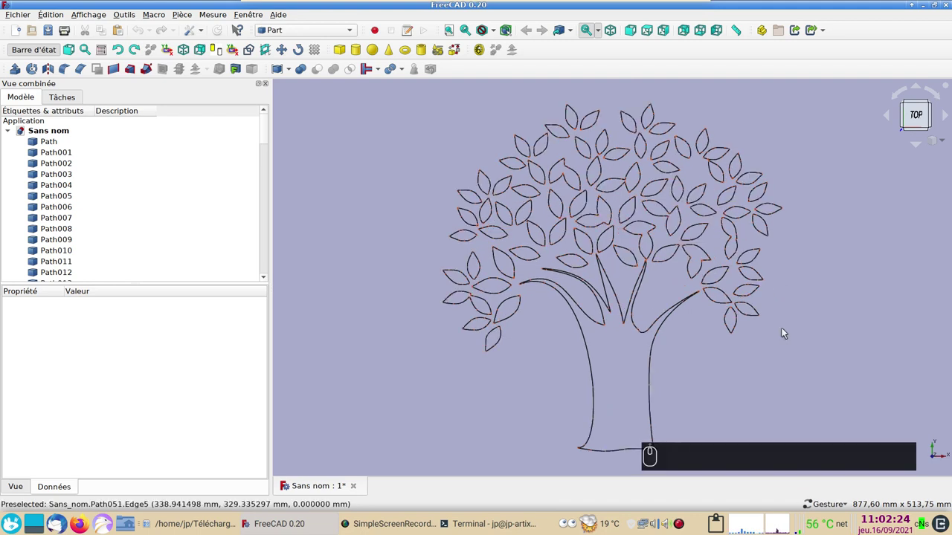
- Box-select the upper-right canopy leaf paths and delete them
drag(825, 328, 658, 211)
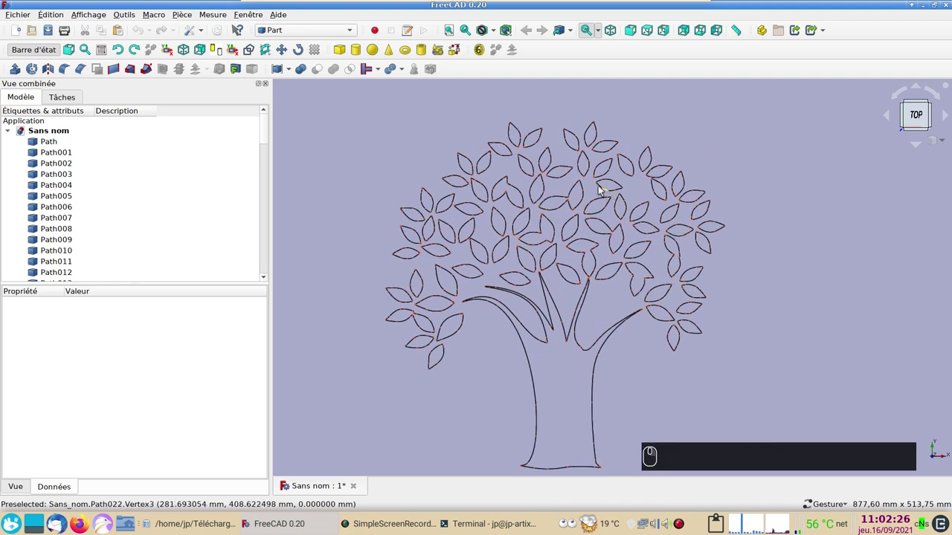
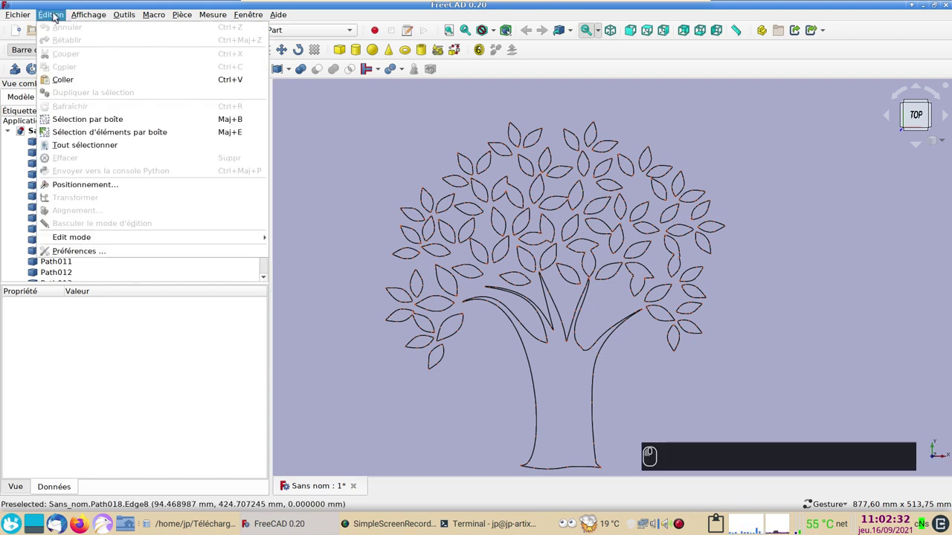
click(95, 124)
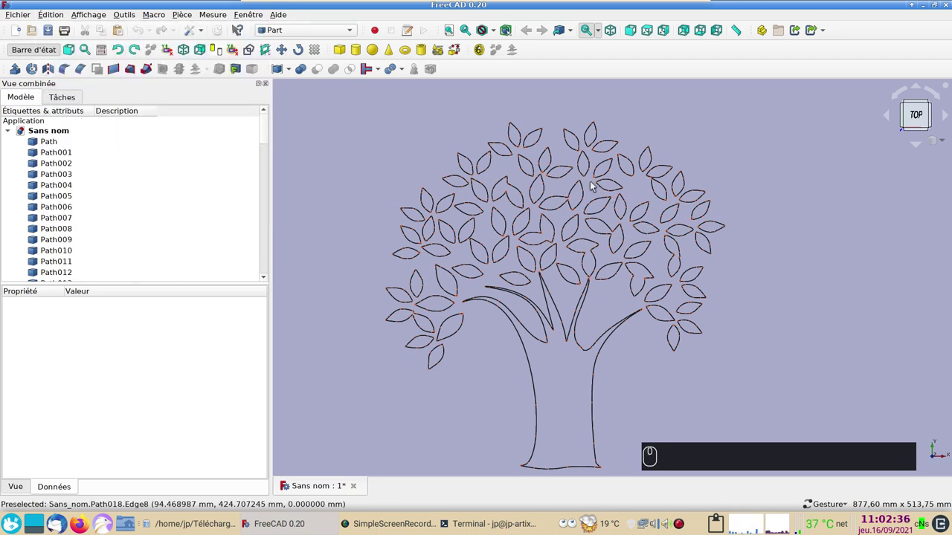
drag(597, 186, 664, 254)
click(663, 254)
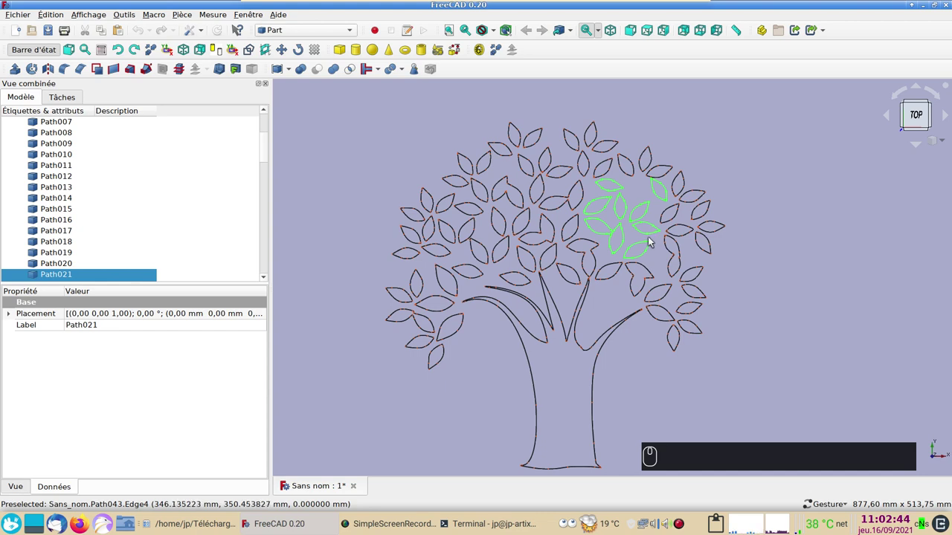
key(shift+b)
drag(597, 185, 655, 257)
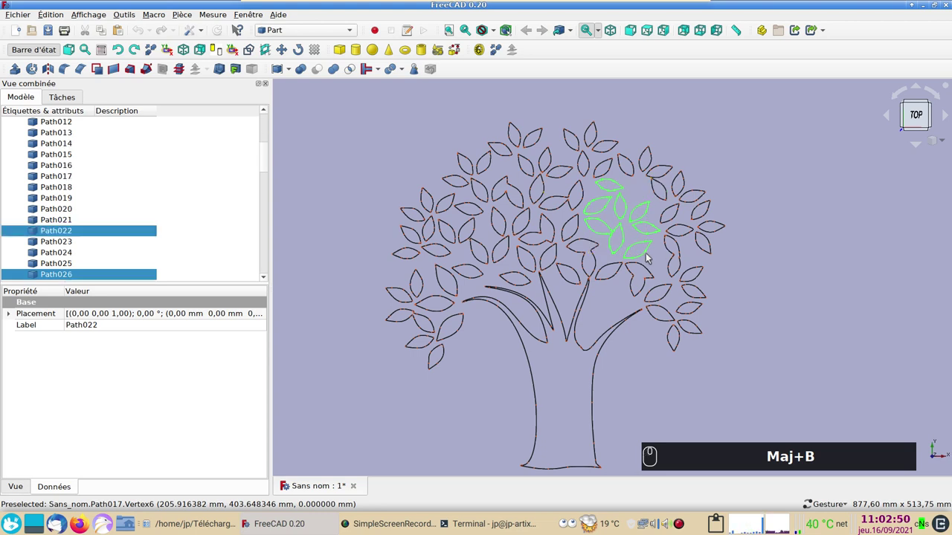
key(Delete)
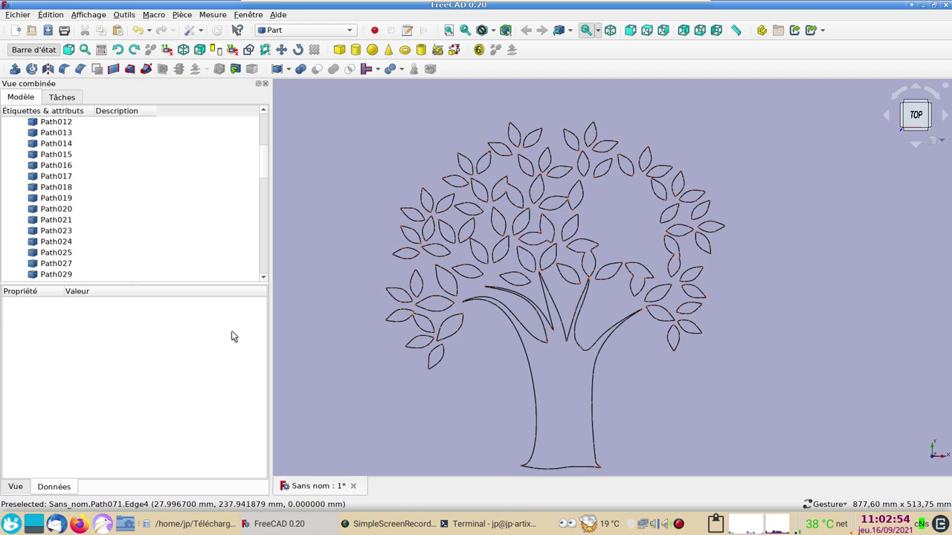
- Create a new document with the owl Path selected and the Draft workbench active
click(17, 35)
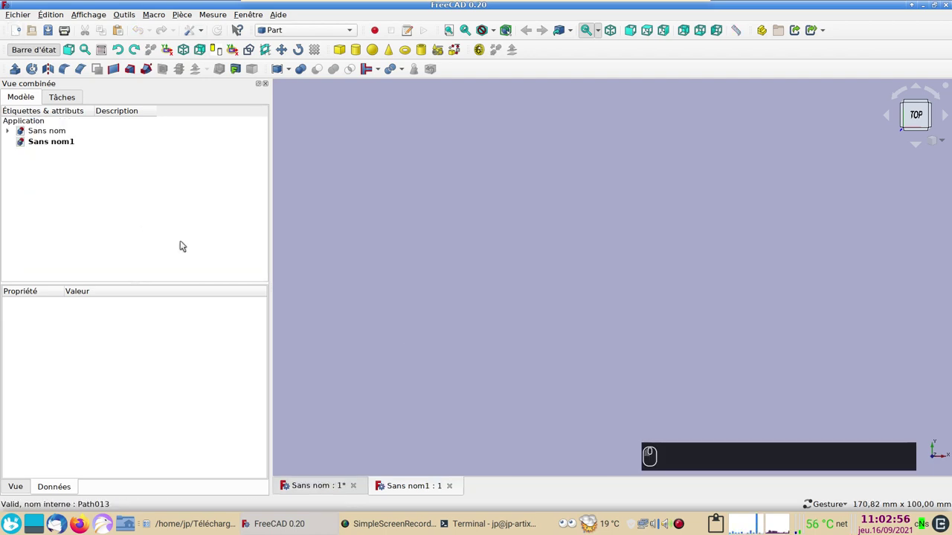
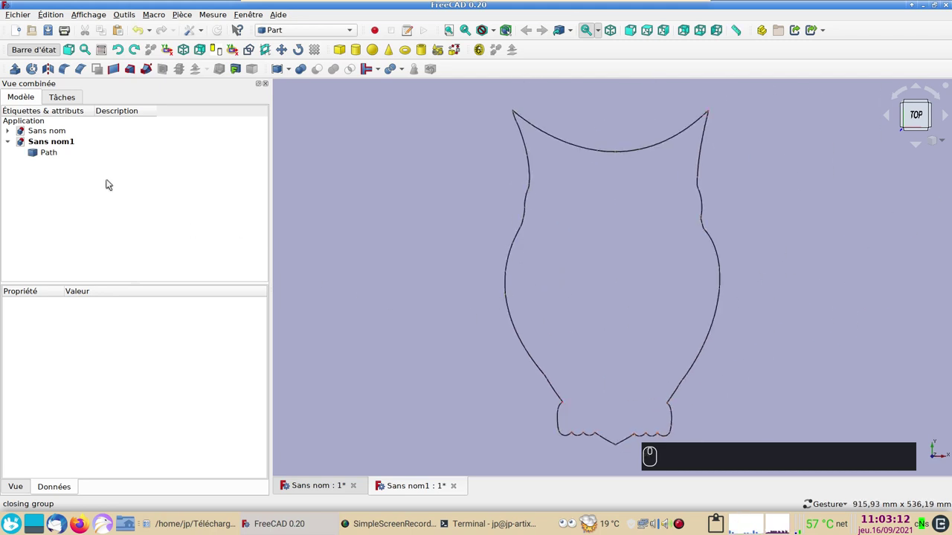
click(59, 157)
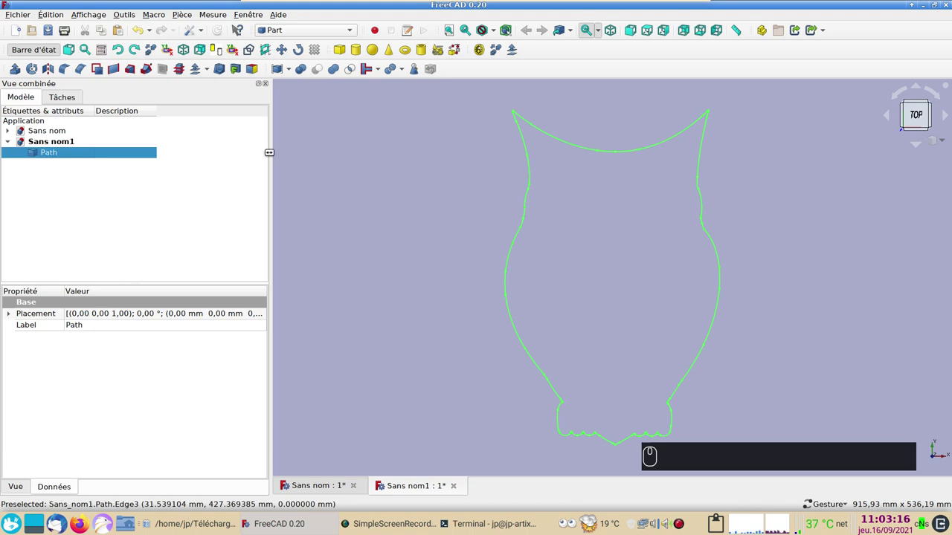
drag(353, 32, 322, 109)
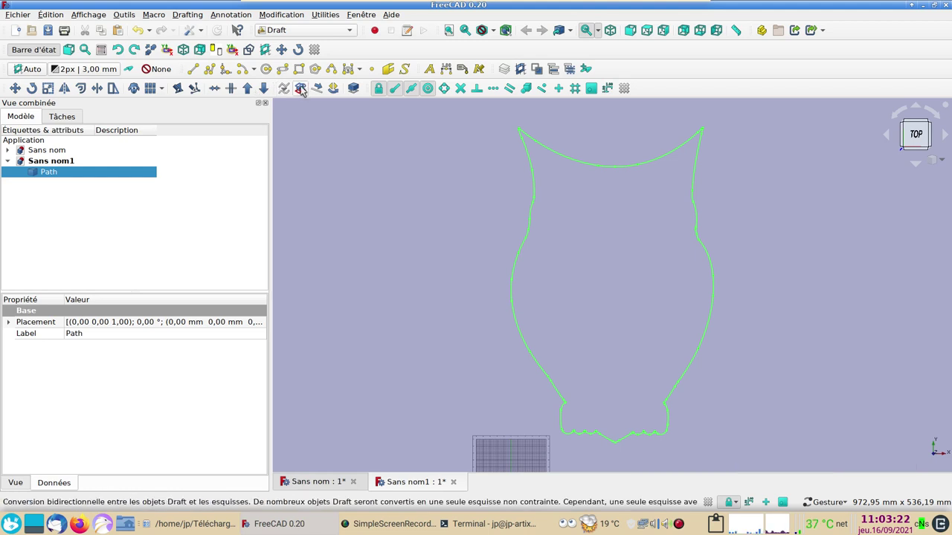
- Convert the owl Path to a Sketch and undo the duplicate Sketch001
click(305, 90)
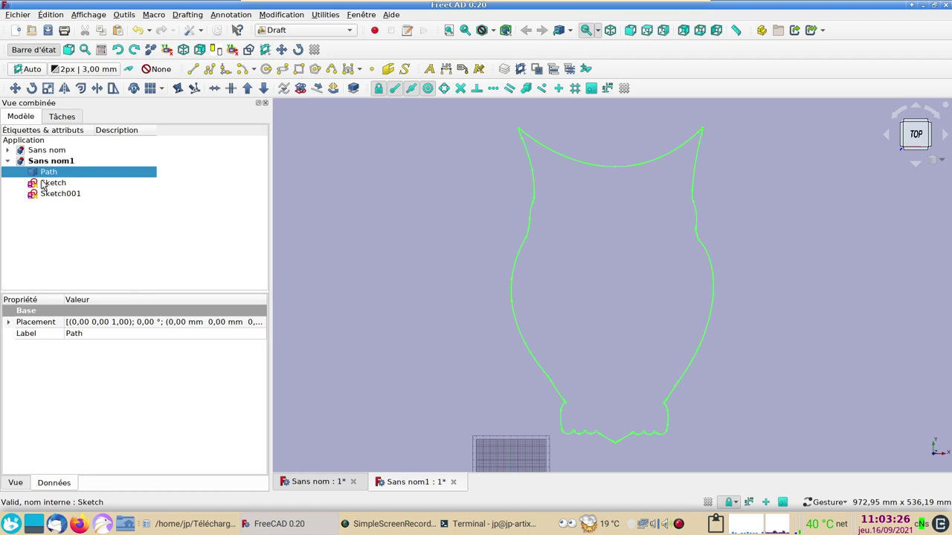
click(142, 36)
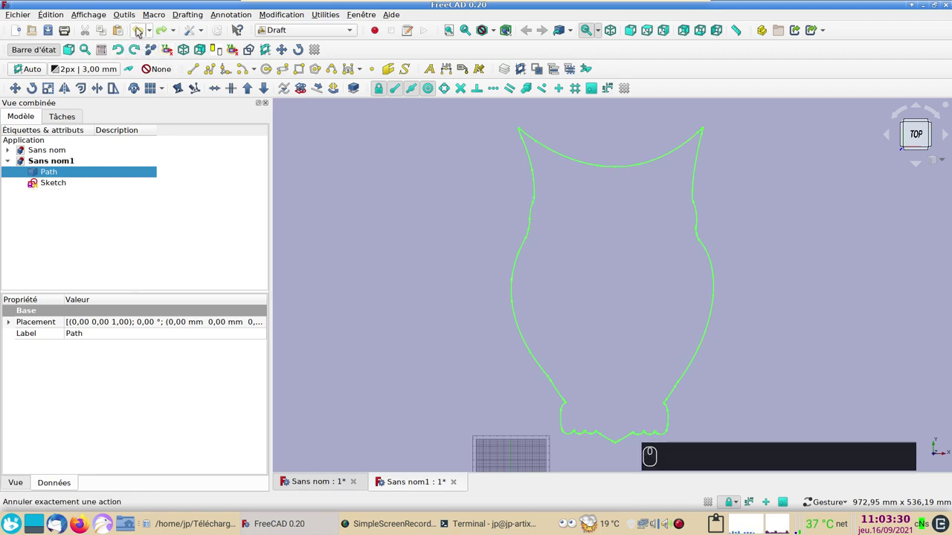
click(144, 30)
click(59, 173)
- Toggle the Path's visibility and enter the owl Sketch in the Sketcher
key(space)
key(space)
click(60, 175)
click(301, 94)
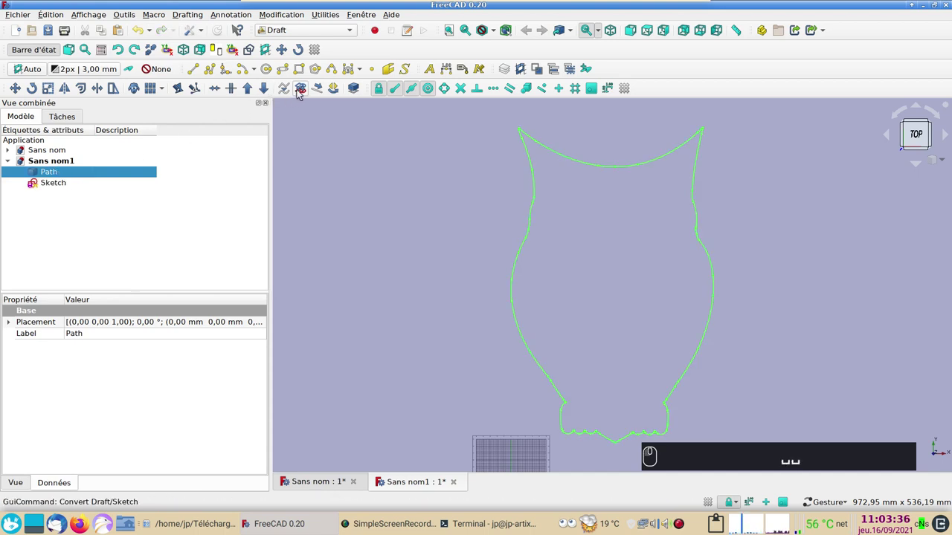
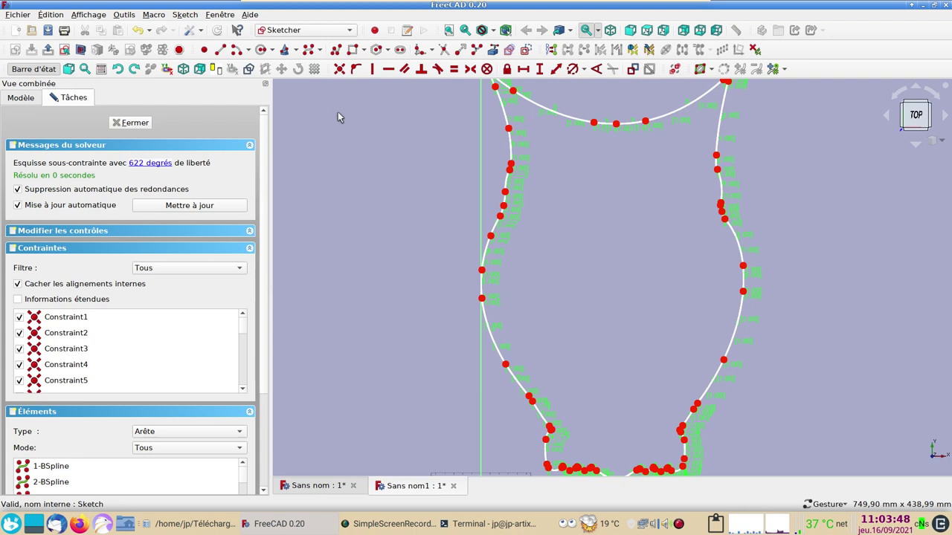
- Draw two circles for the owl's eyes and constrain them to equal size
scroll(down, 3)
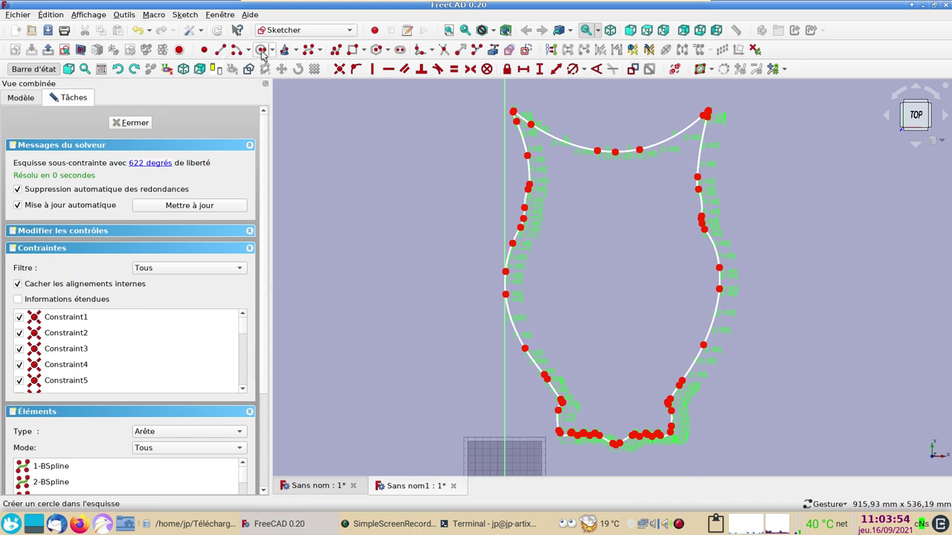
click(264, 52)
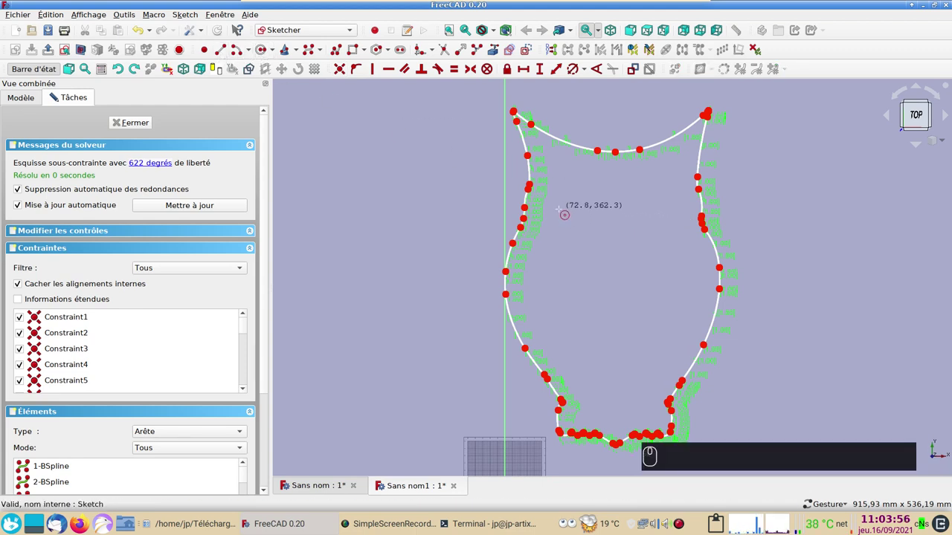
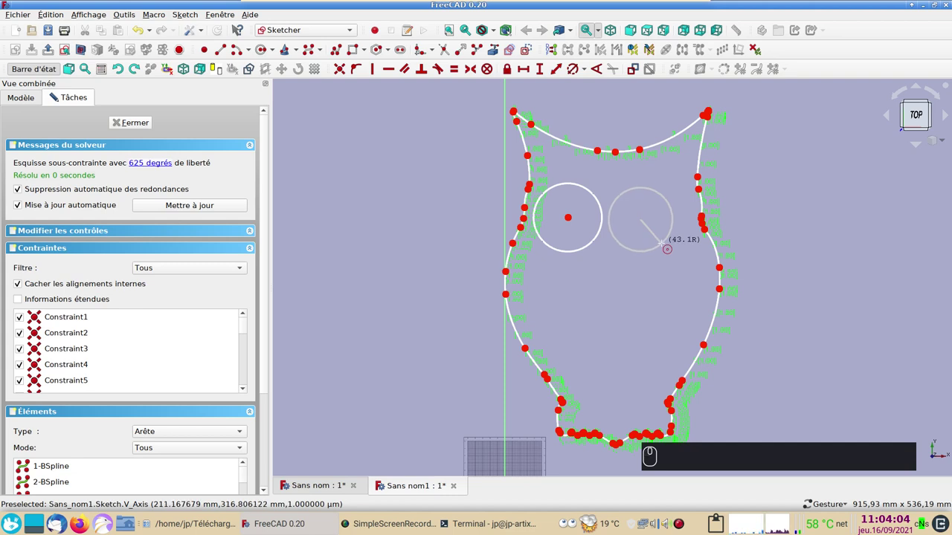
double_click(55, 96)
middle_click(641, 272)
click(592, 250)
click(625, 247)
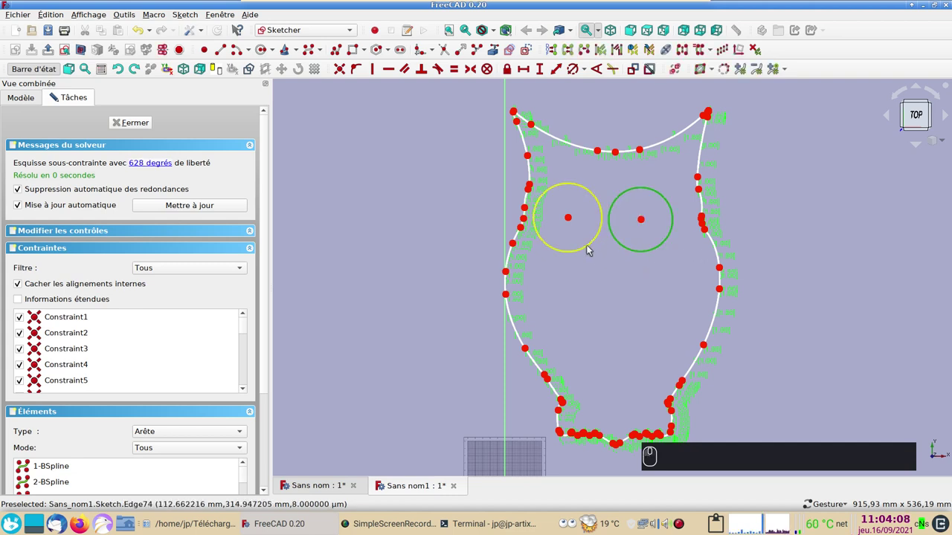
click(613, 265)
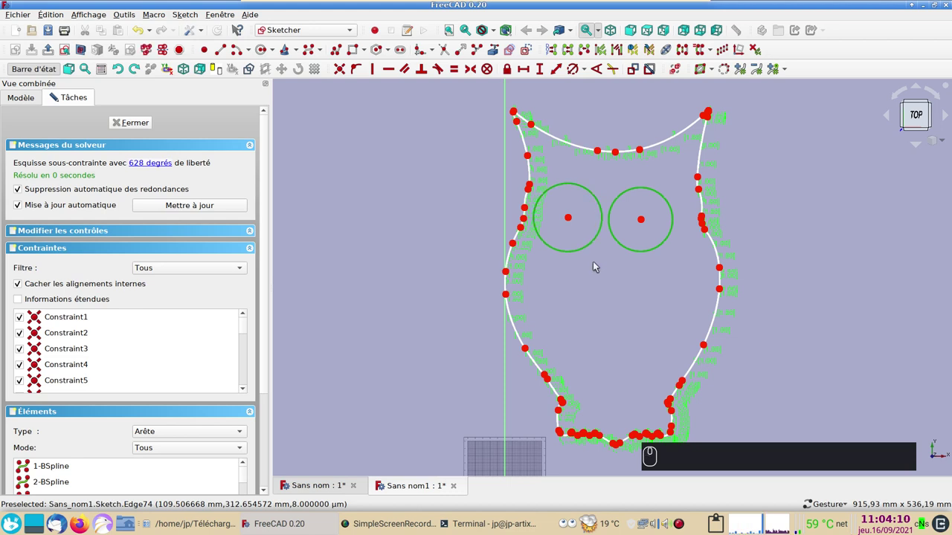
key(e)
- Drag the eye circles side by side into position within the head
drag(582, 252, 604, 283)
click(604, 283)
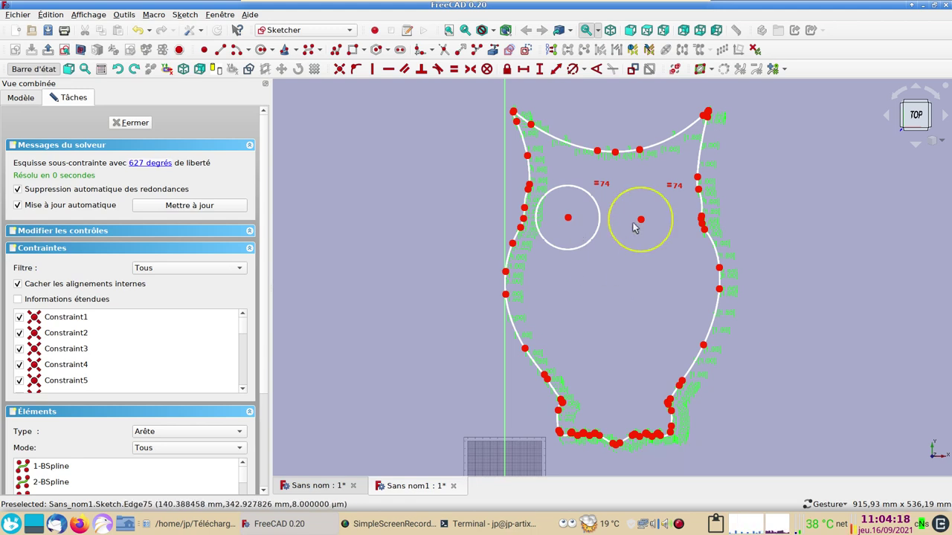
drag(646, 221, 574, 217)
drag(574, 218, 335, 221)
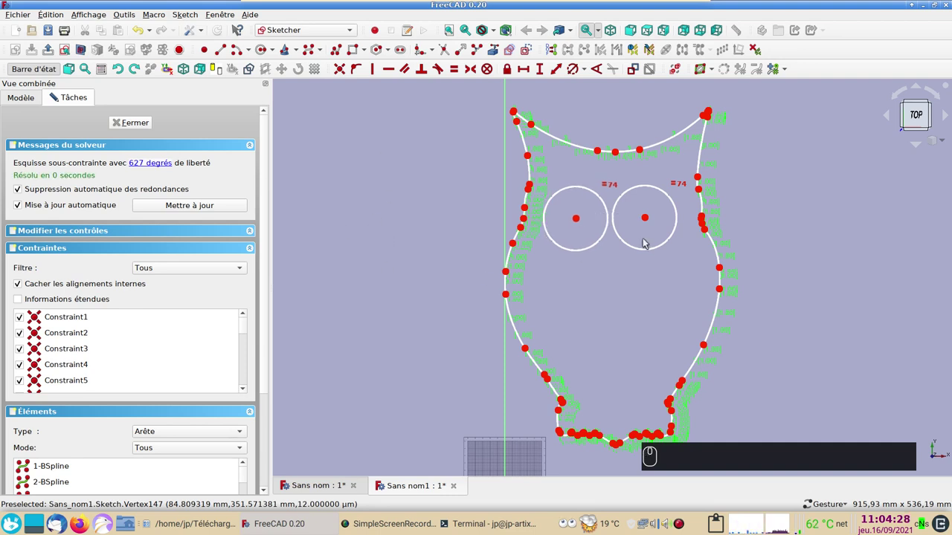
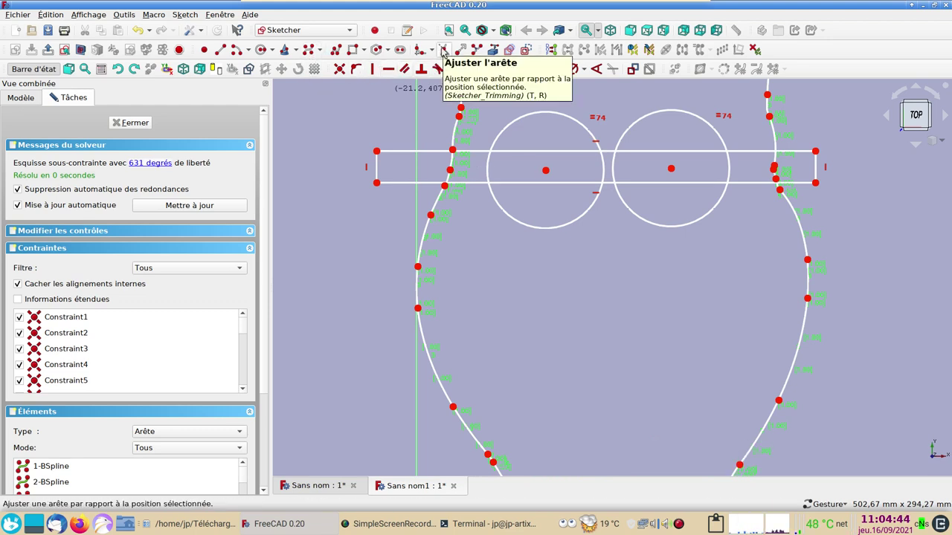
- Trim the eye-band lines inside and between the two eye circles, leaving short bridges
click(446, 52)
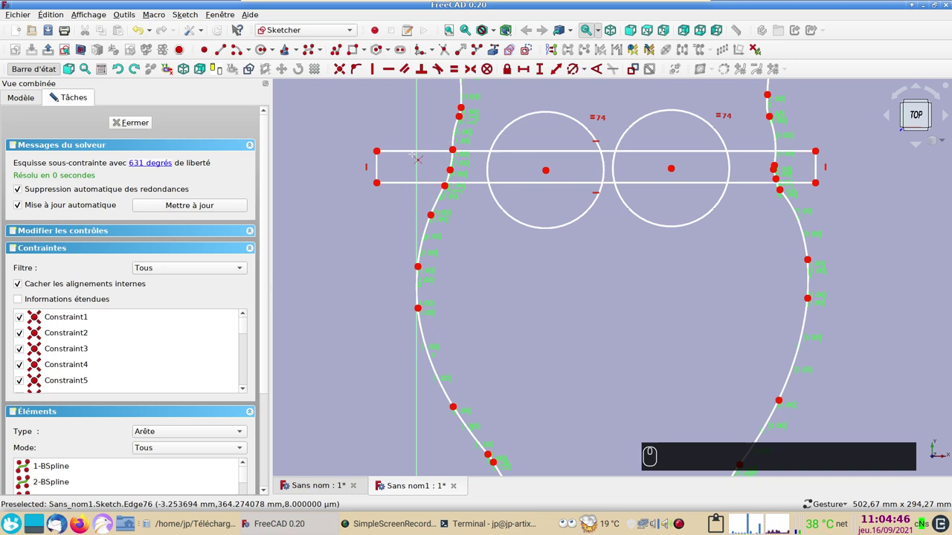
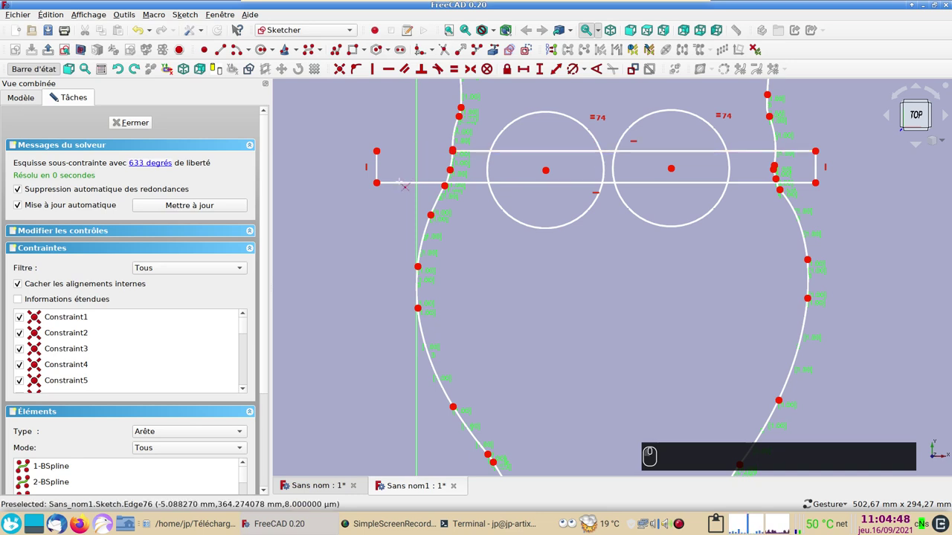
click(55, 95)
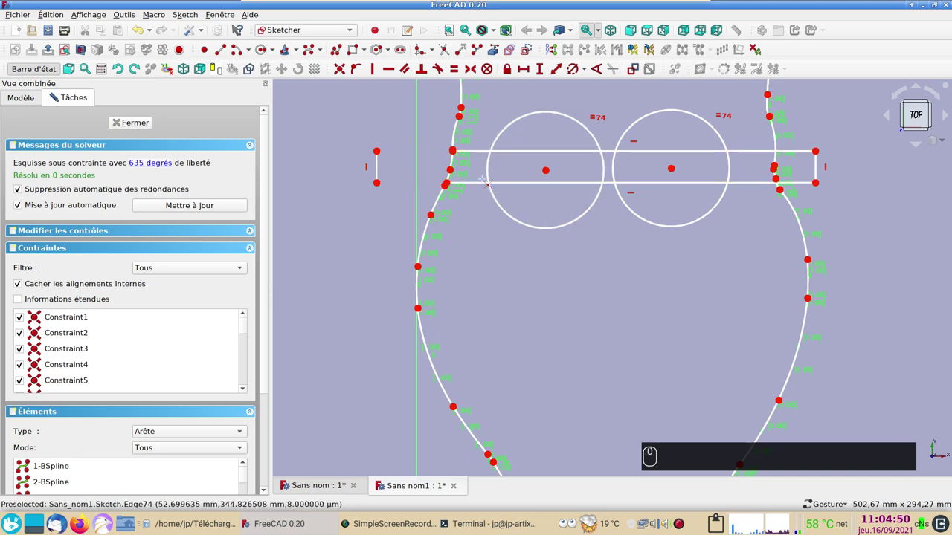
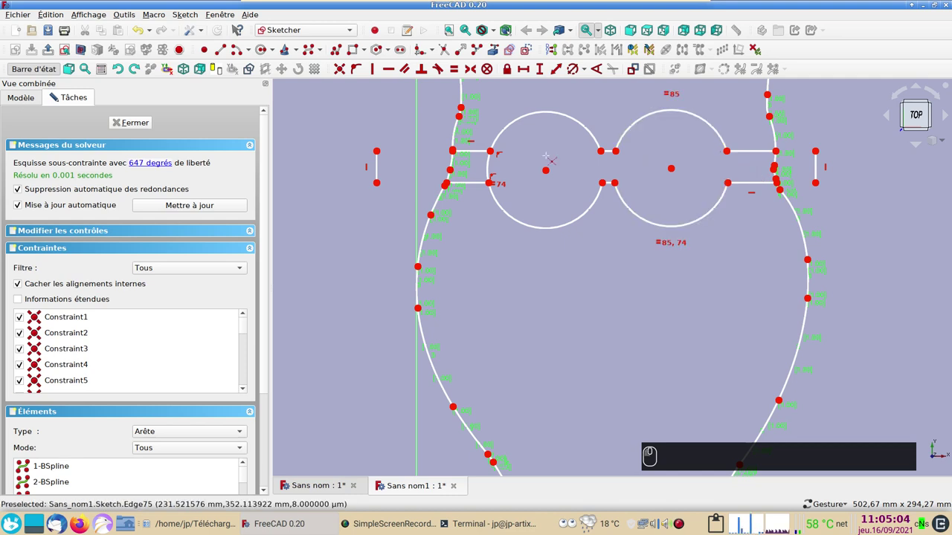
drag(55, 96, 495, 167)
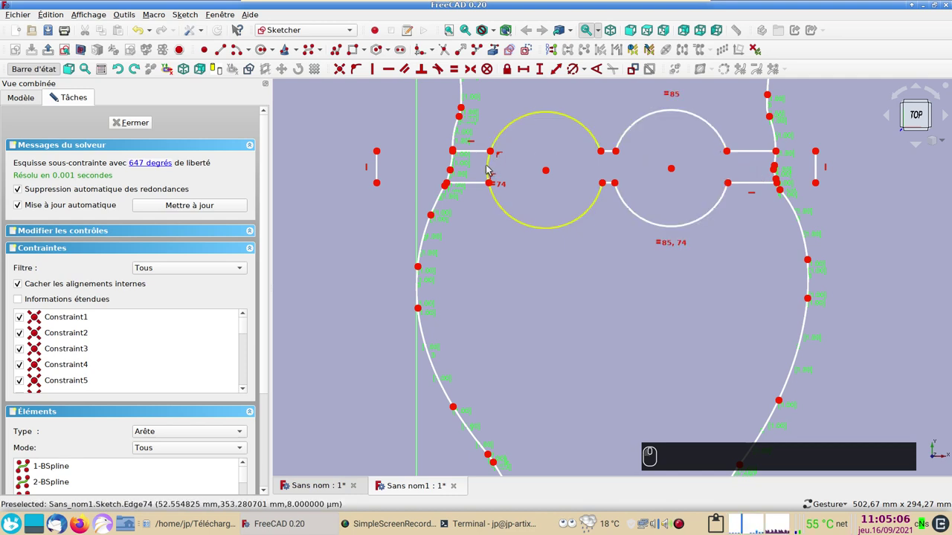
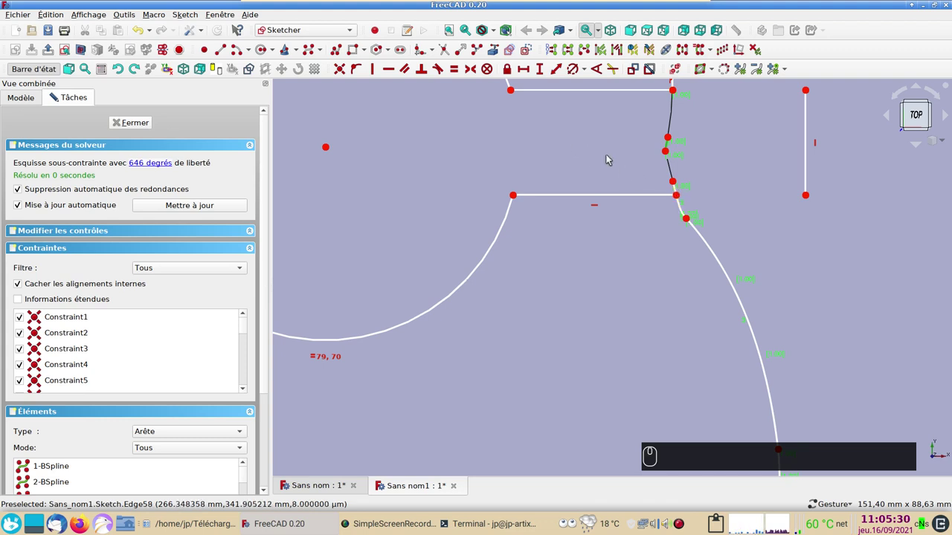
- Trim the outline pieces inside the band's right-hand end
click(599, 154)
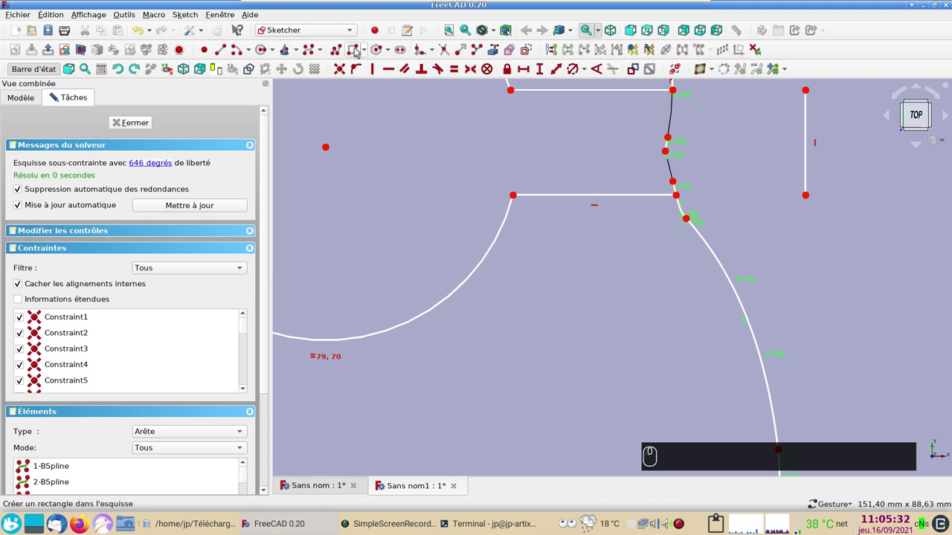
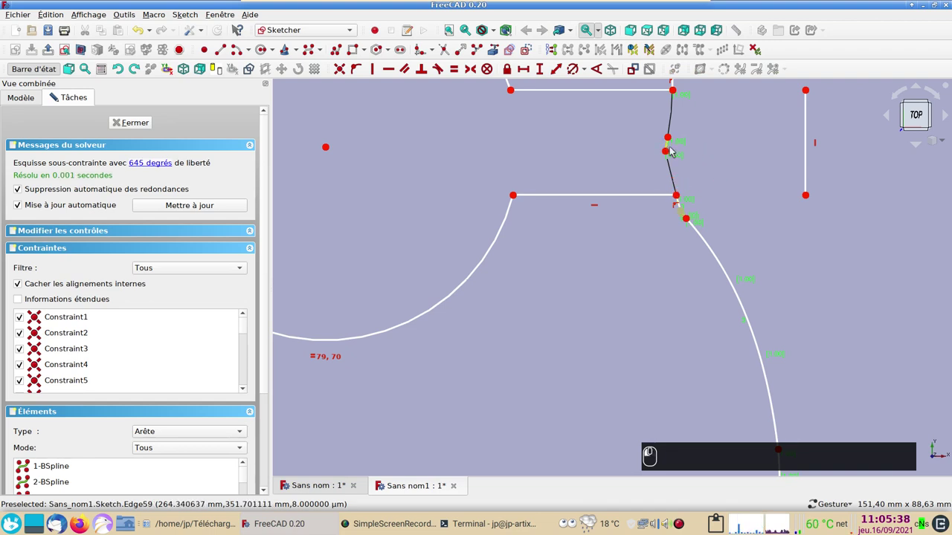
click(812, 169)
click(656, 173)
key(Delete)
- Trim the remaining outline piece inside the band's other end and leave the tool
scroll(down, 3)
click(475, 181)
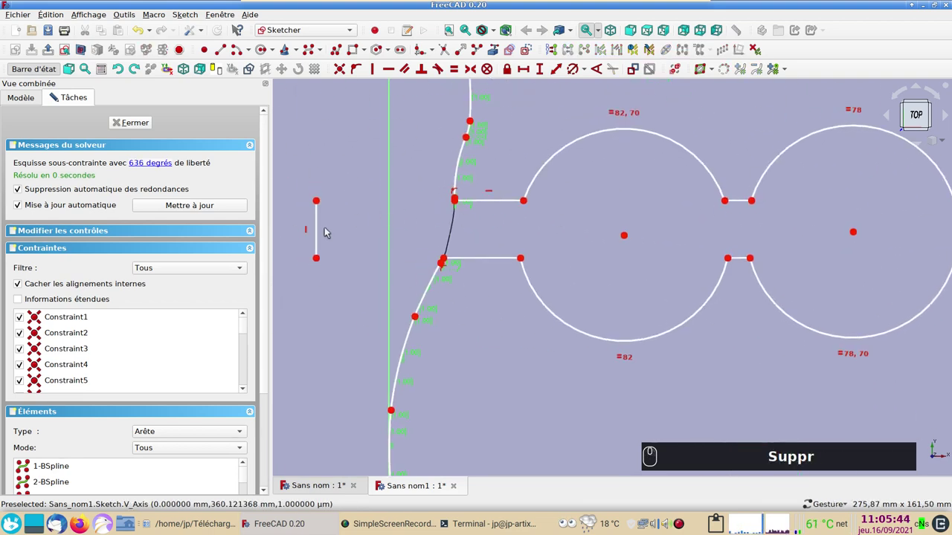
drag(322, 237, 347, 244)
key(Delete)
- Close the sketch, hide the original Path, frame the owl and browse the Pièce menu
click(140, 126)
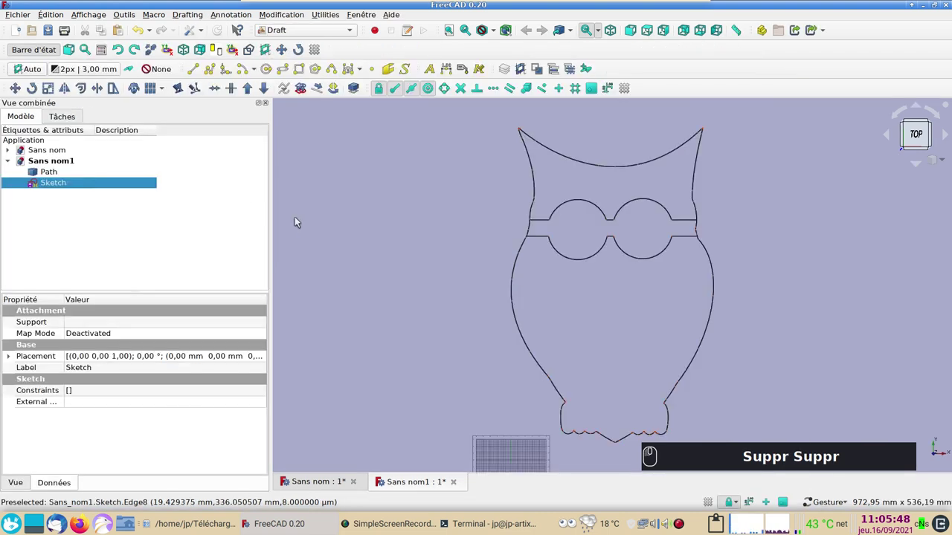
drag(57, 174, 812, 368)
key(space)
scroll(down, 3)
drag(803, 306, 68, 186)
click(68, 186)
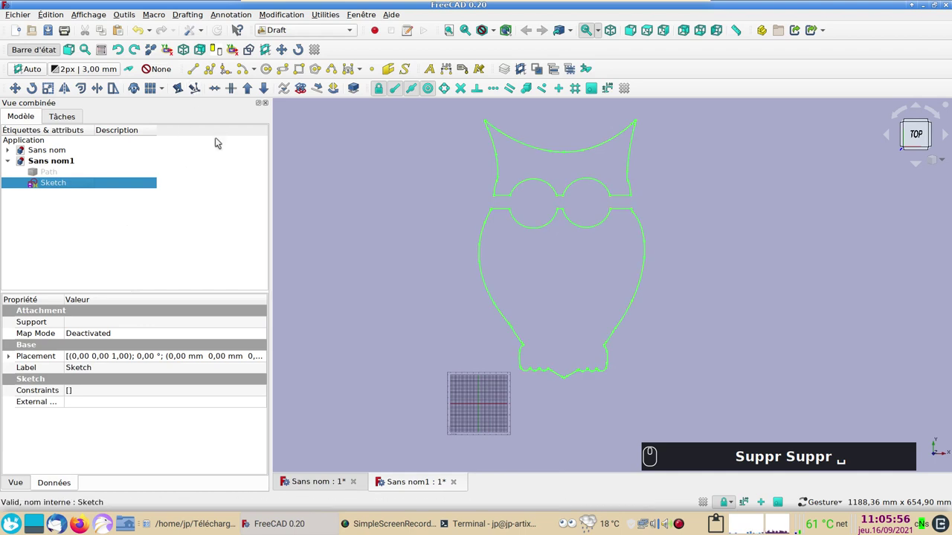
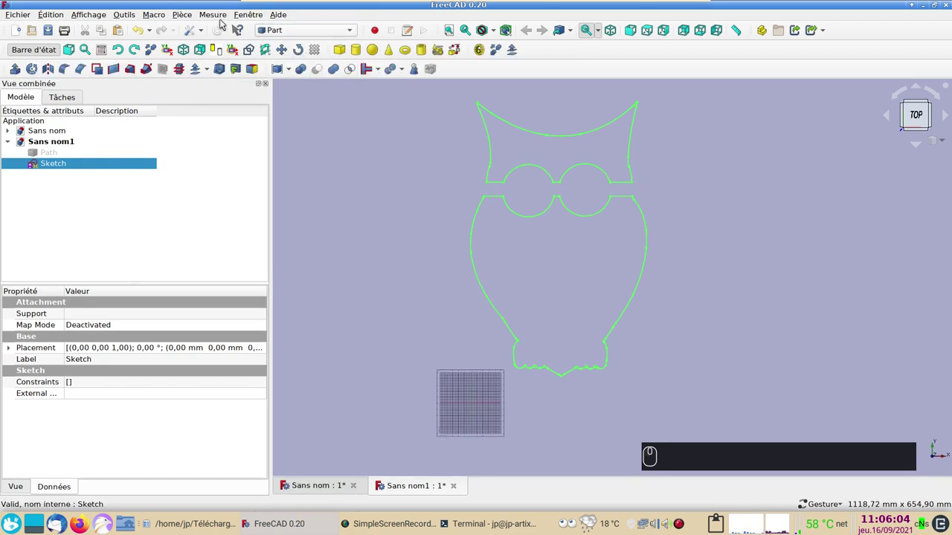
click(190, 15)
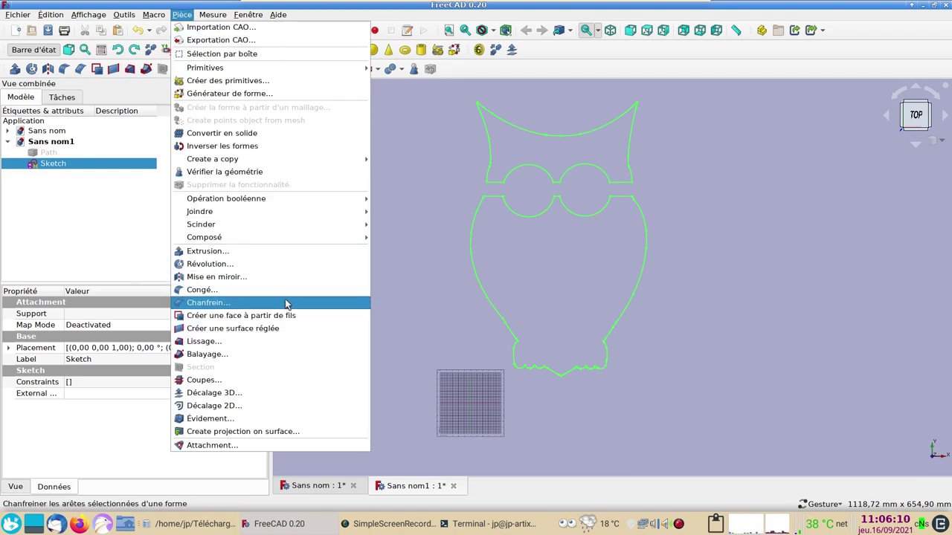
- Create a face from the owl sketch wires, undo it, and copy the Sketch
click(293, 321)
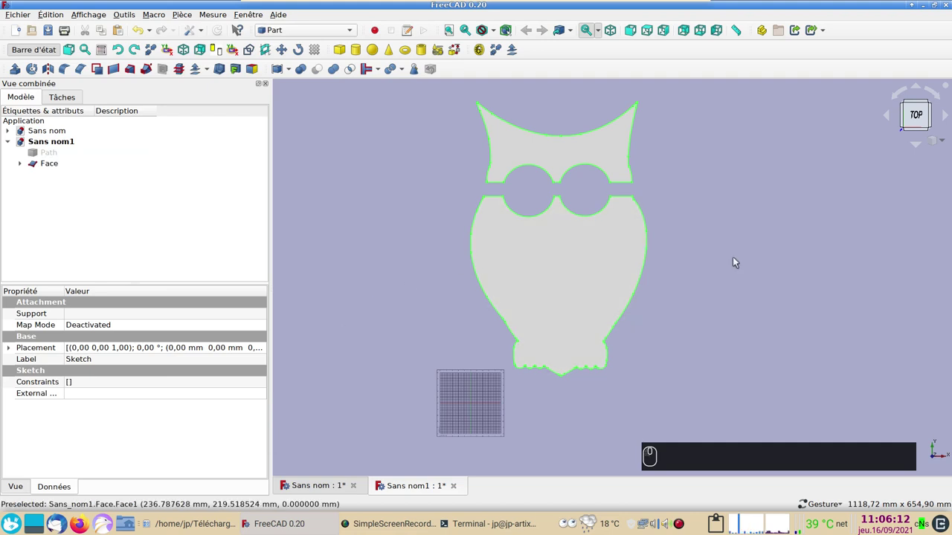
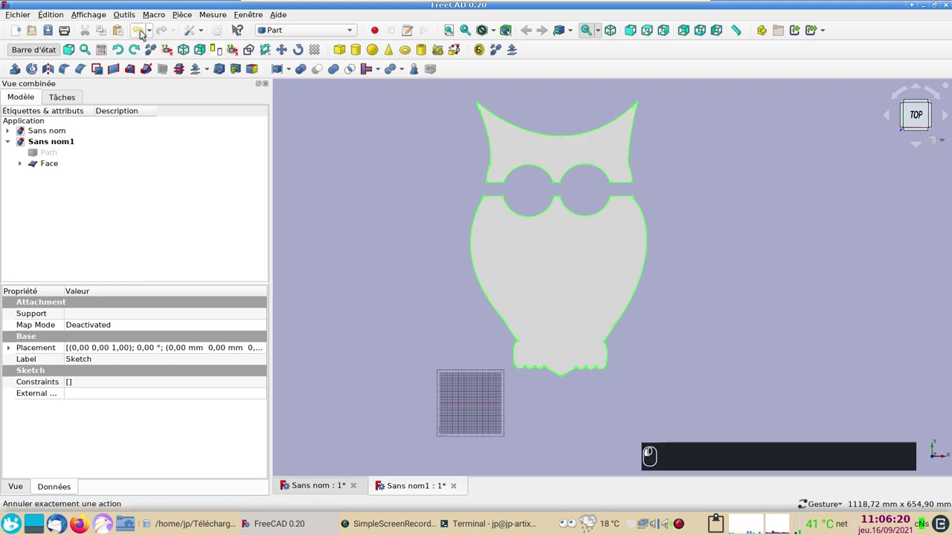
click(81, 166)
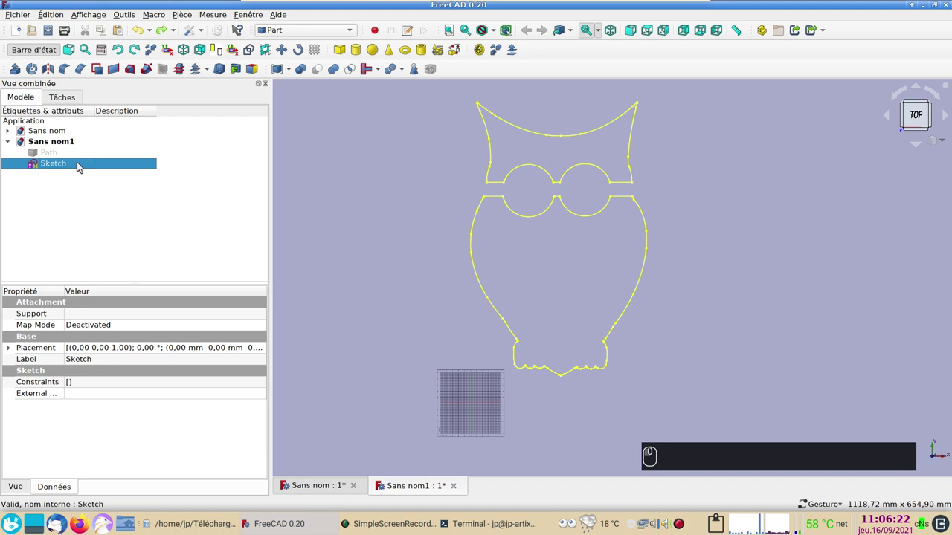
key(ctrl+c)
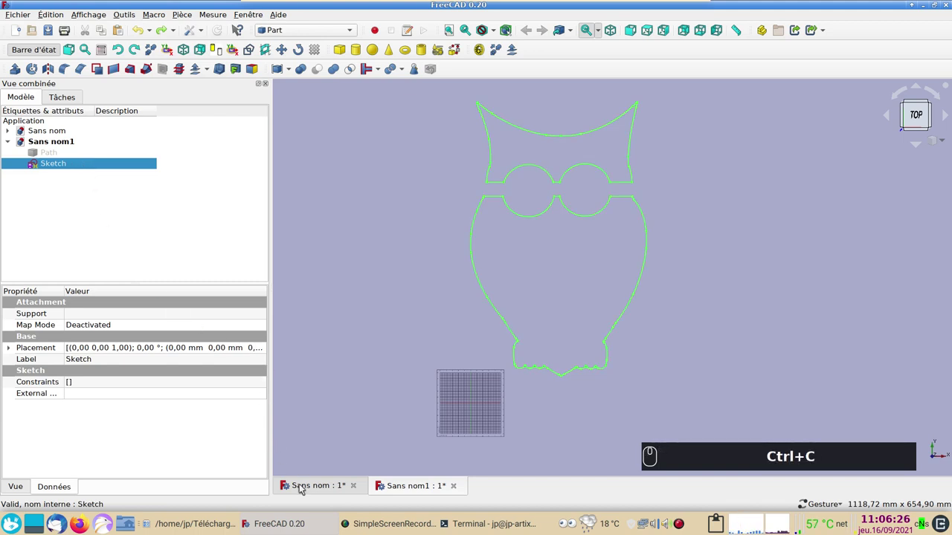
- Paste the owl sketch into the tree document, select it, and head to the workbench list for Draft
click(302, 486)
key(ctrl+v)
scroll(down, 3)
drag(414, 388, 60, 259)
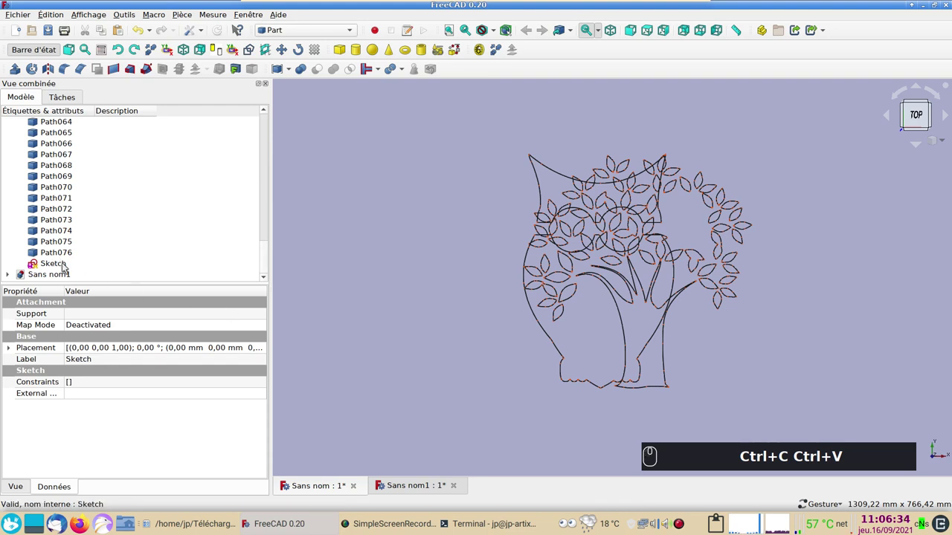
drag(67, 267, 394, 180)
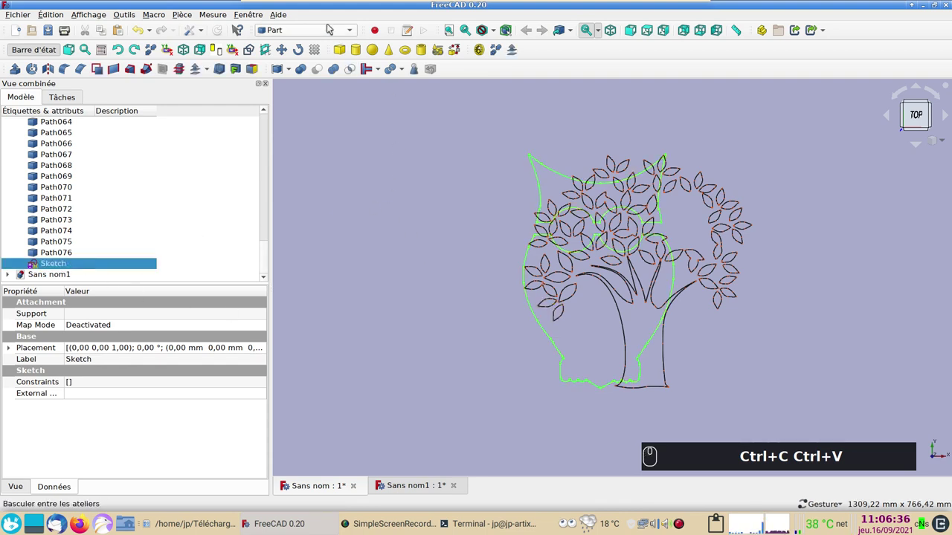
click(356, 37)
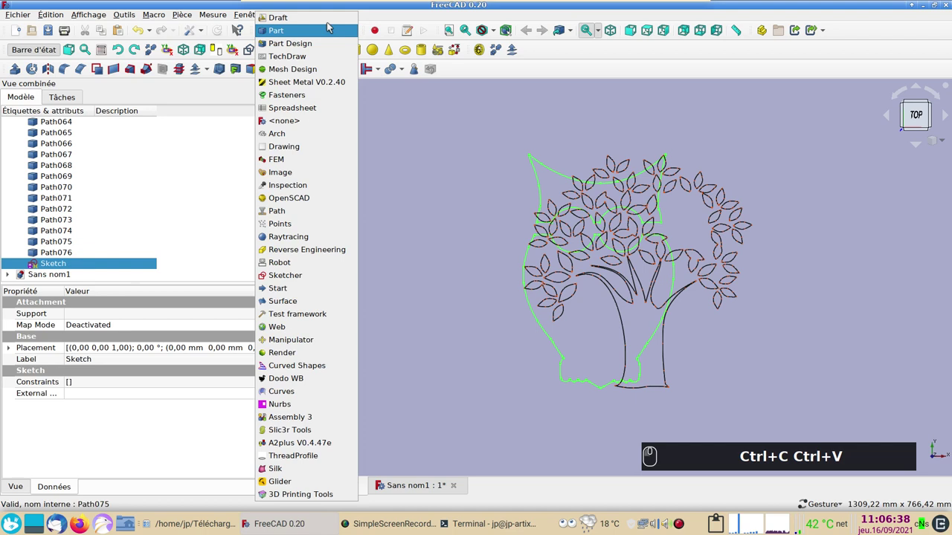
- Use Draft Scale to make a uniform 0.2 clone of the owl sketch beside the tree
click(325, 20)
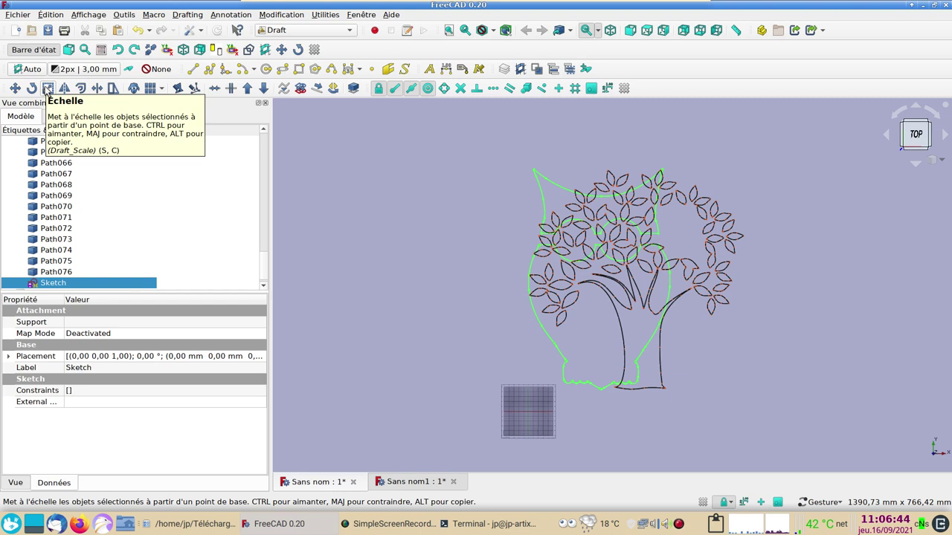
click(49, 91)
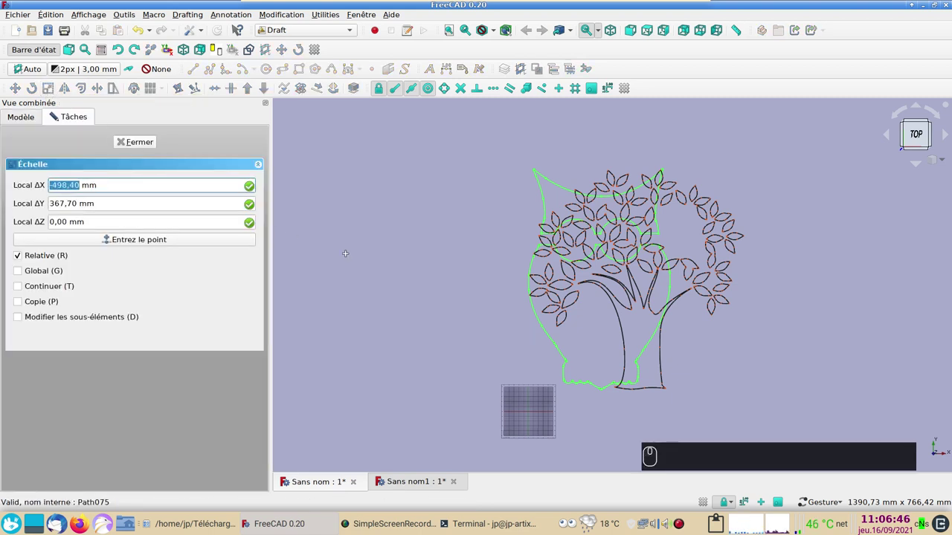
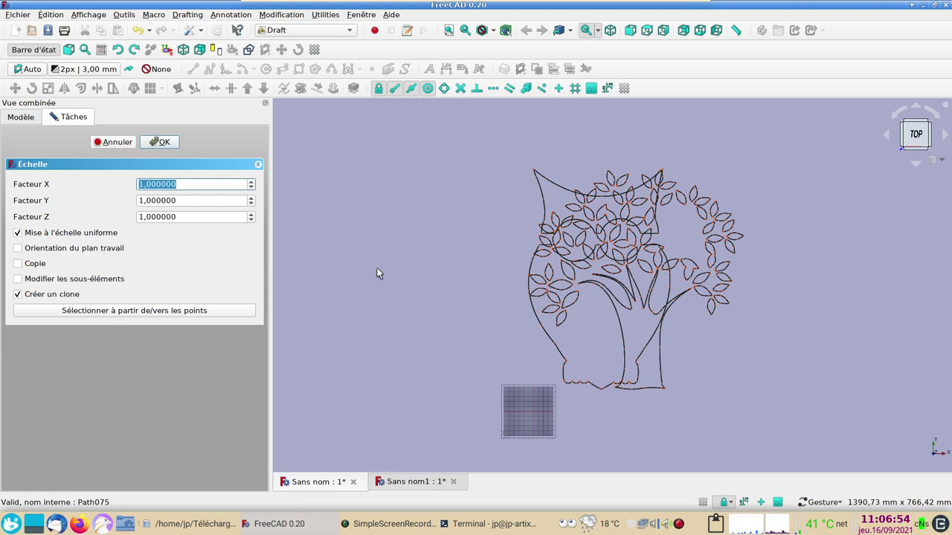
text((0) , (2))
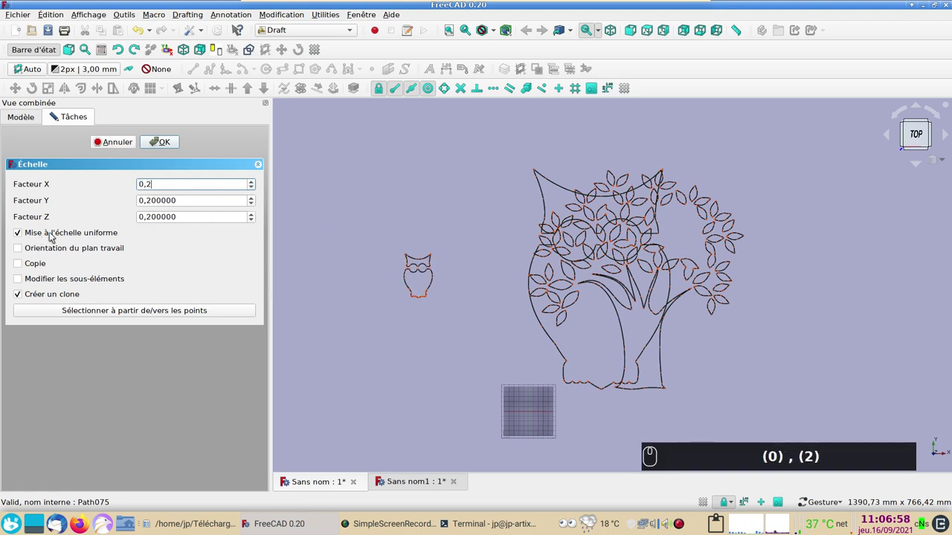
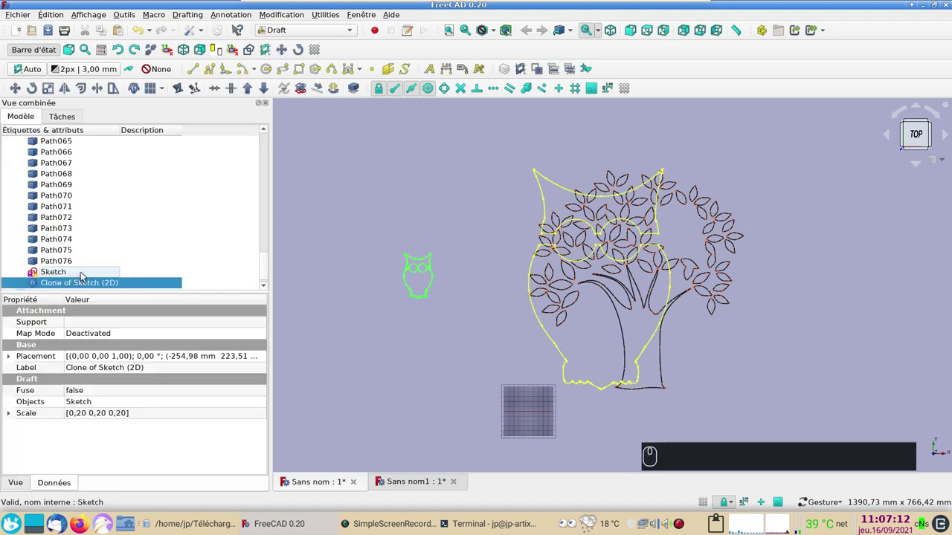
- Hide the full-size owl sketch and start a Draft Move on the 0.2-scale clone
click(75, 277)
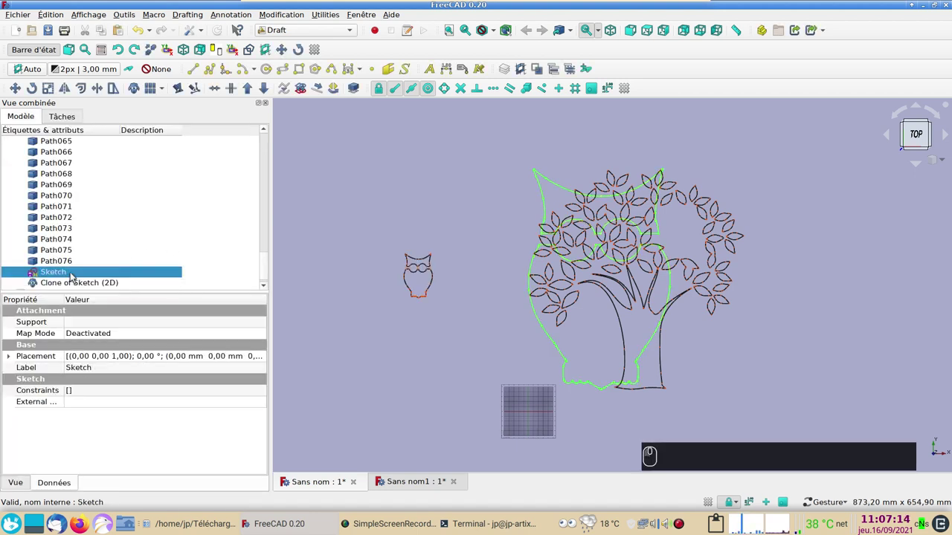
key(space)
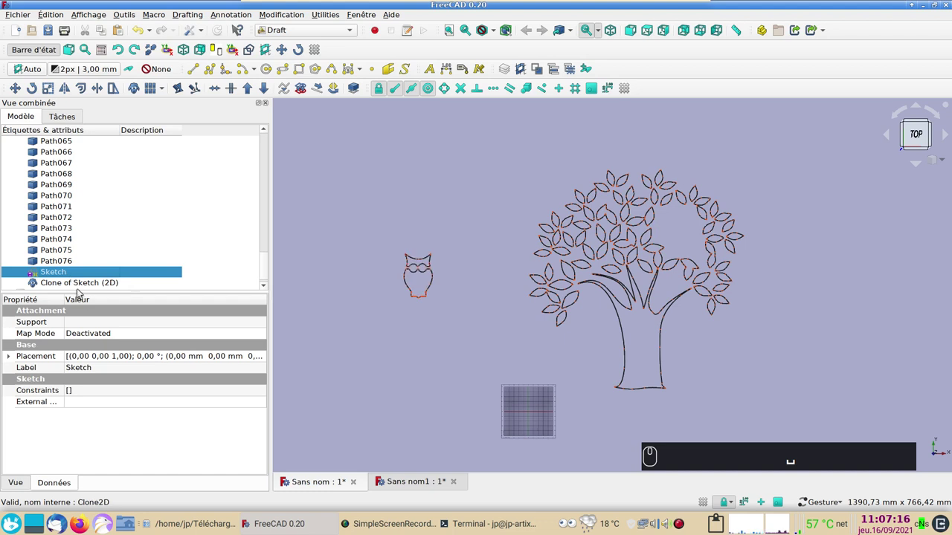
click(78, 285)
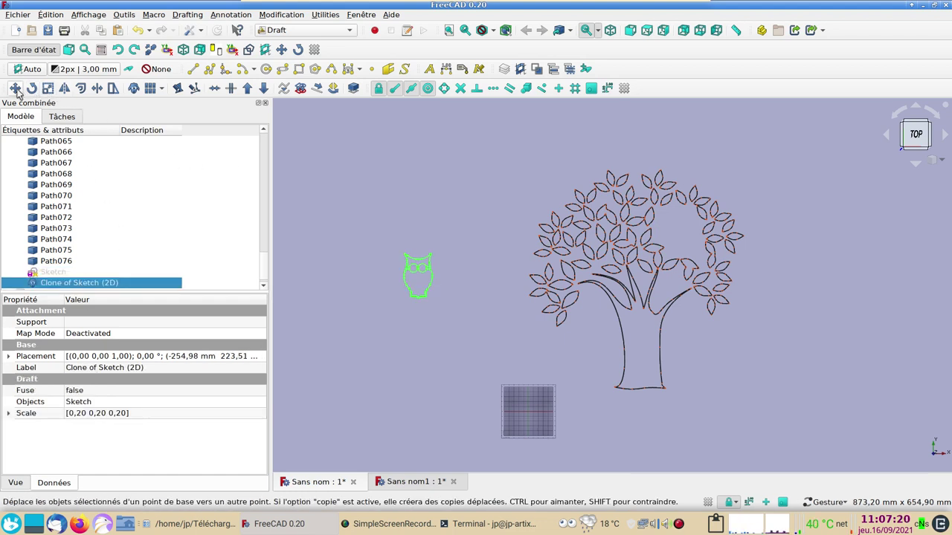
click(22, 93)
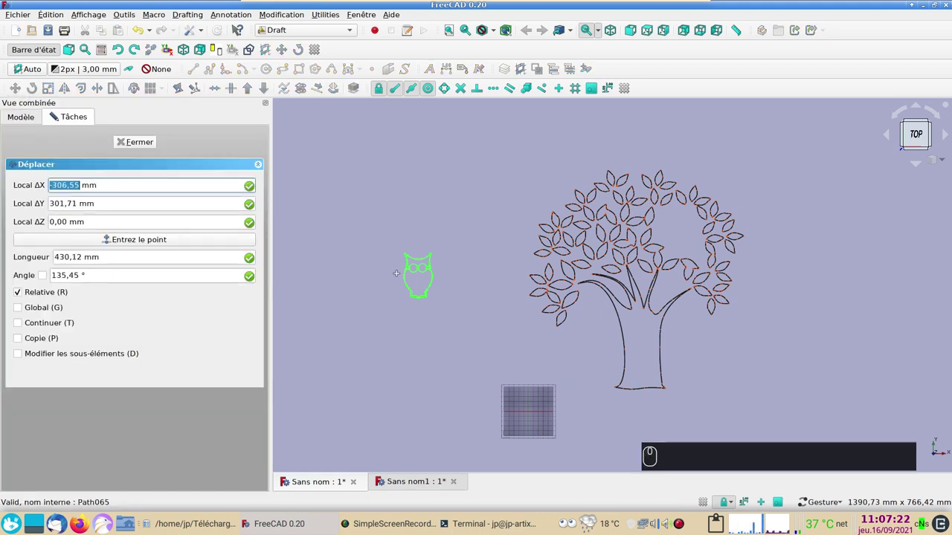
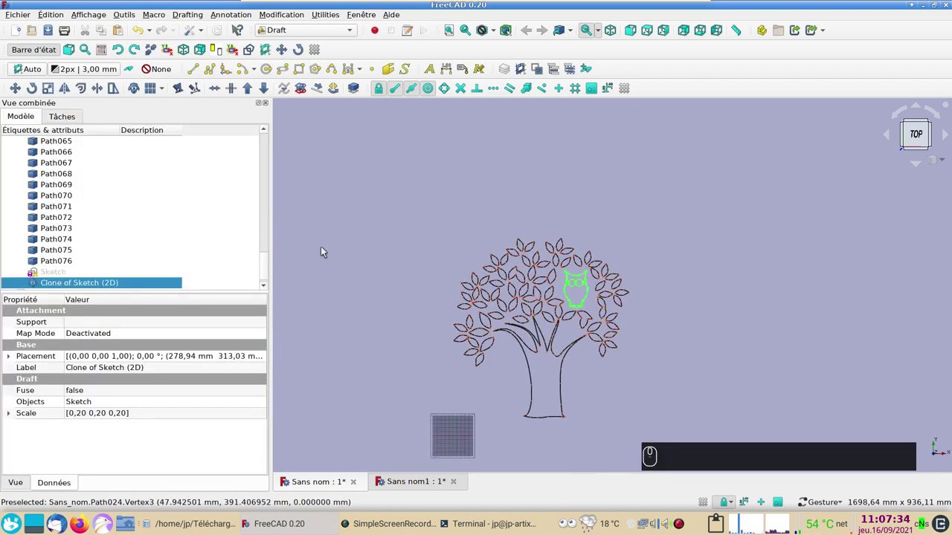
- Select all tree and owl paths in the Part workbench and build one face from their wires
drag(267, 262, 699, 330)
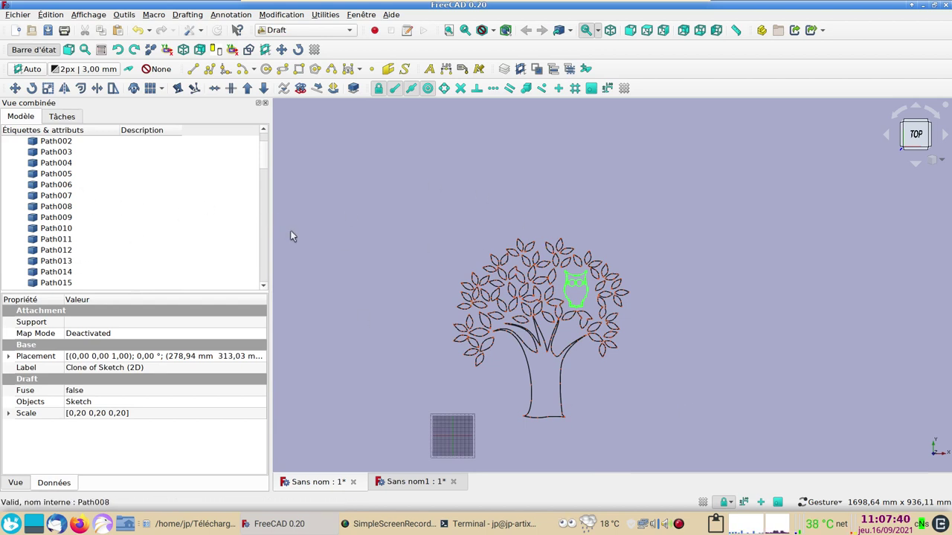
drag(394, 271, 363, 257)
key(shift+b)
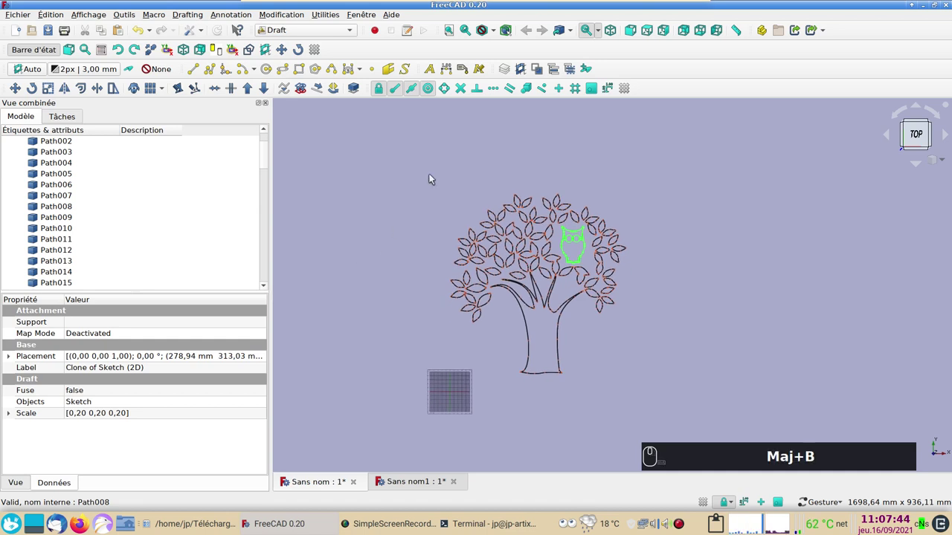
drag(433, 176, 348, 84)
click(317, 37)
click(314, 40)
click(307, 45)
click(183, 13)
click(218, 67)
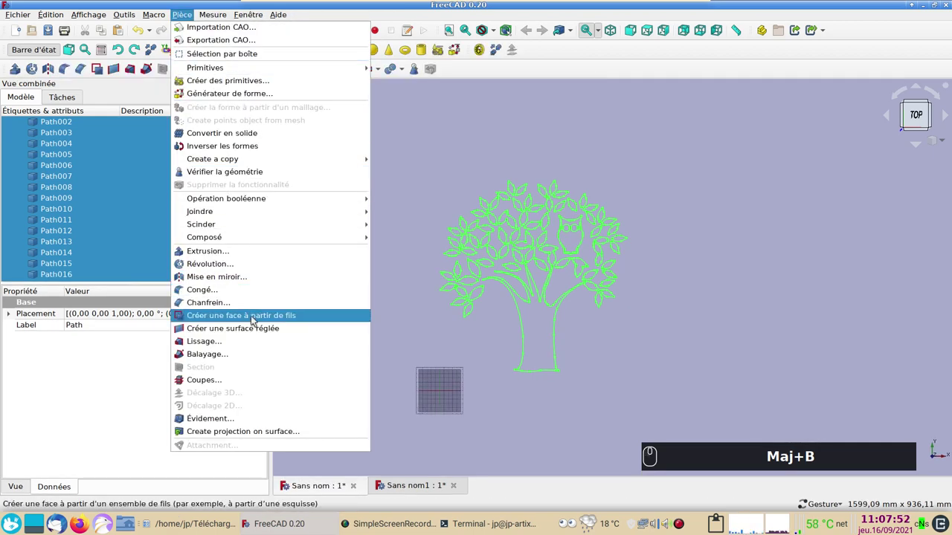
click(256, 320)
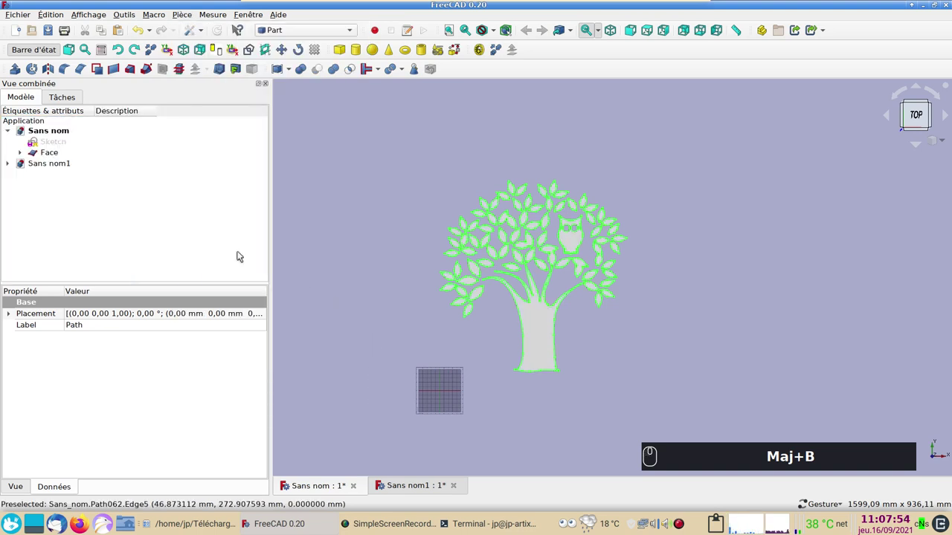
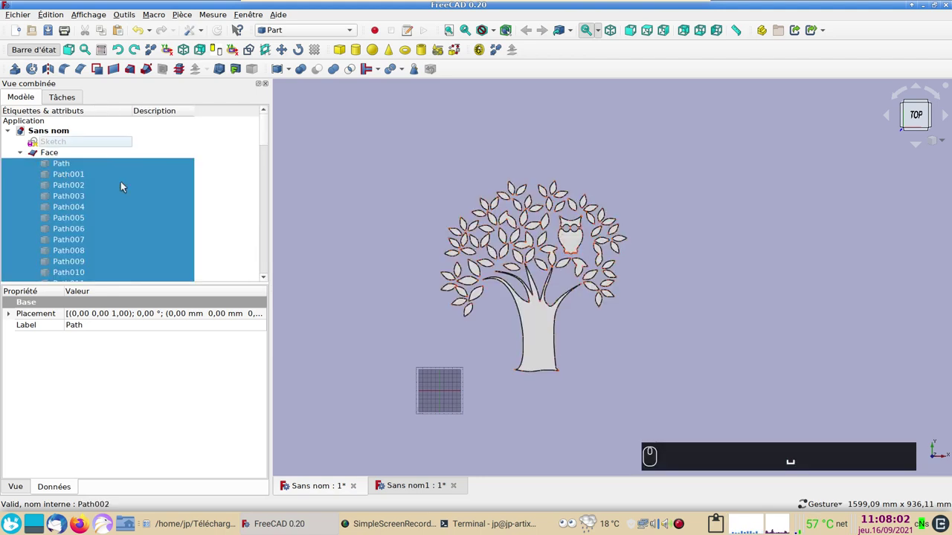
- Review the resulting single Face in the view and model tree
drag(268, 136, 386, 190)
click(387, 190)
scroll(down, 3)
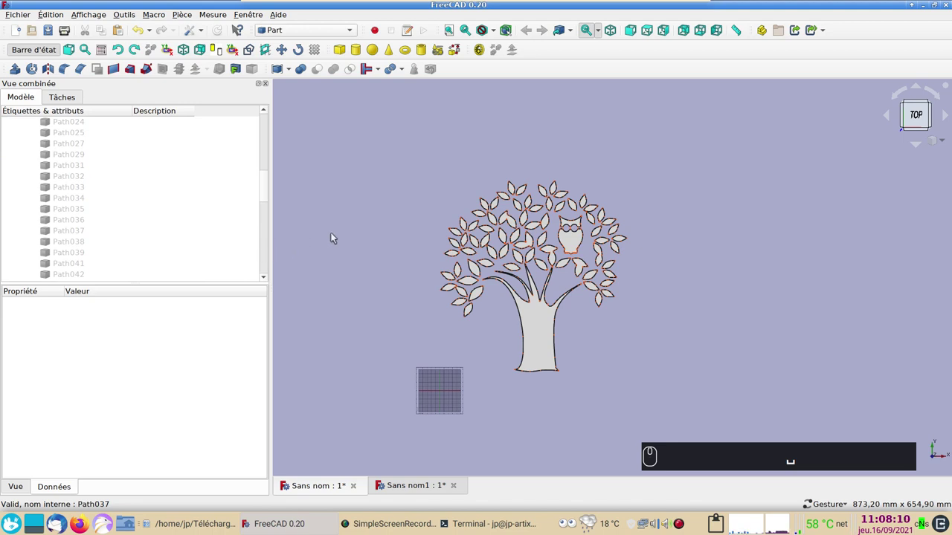
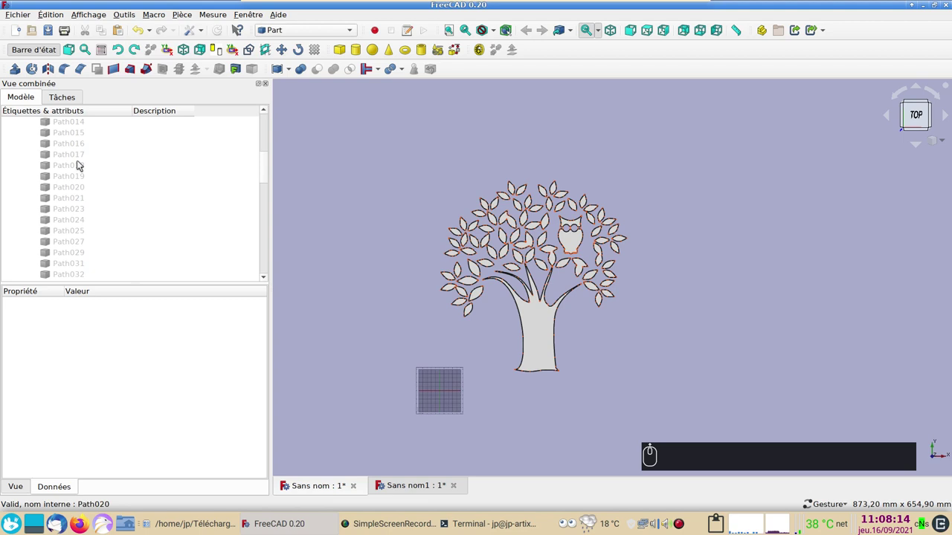
- Extrude the tree-and-owl face 20 mm along its normal with Part Extrusion
click(26, 156)
click(44, 159)
click(321, 101)
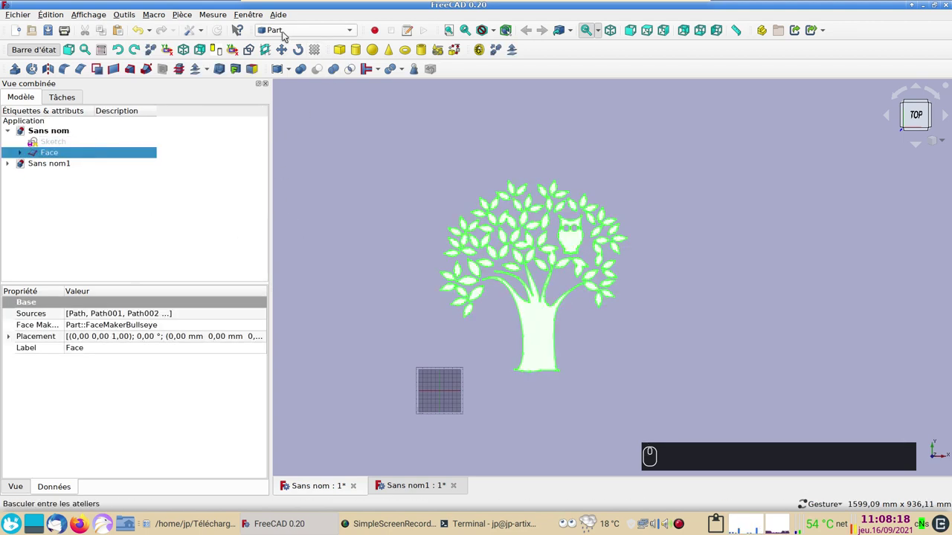
click(20, 73)
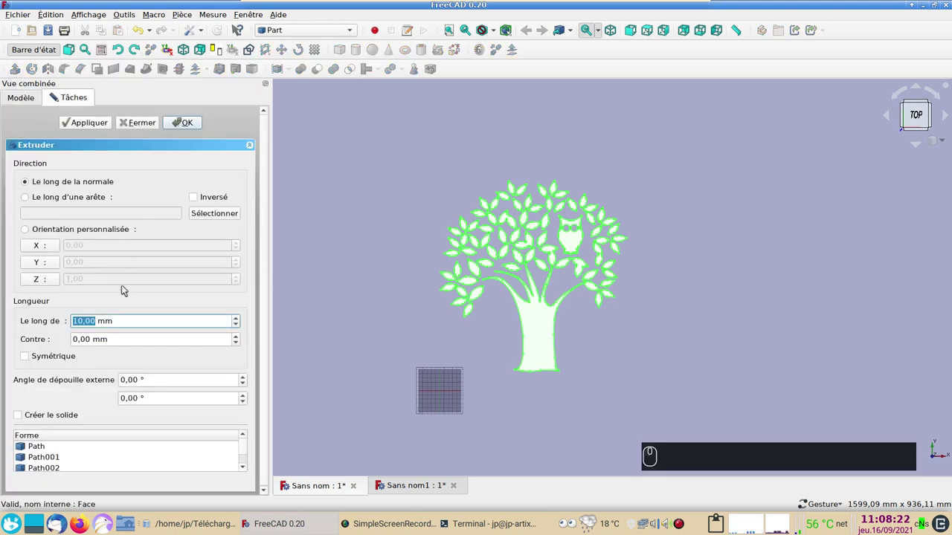
text((2) (0))
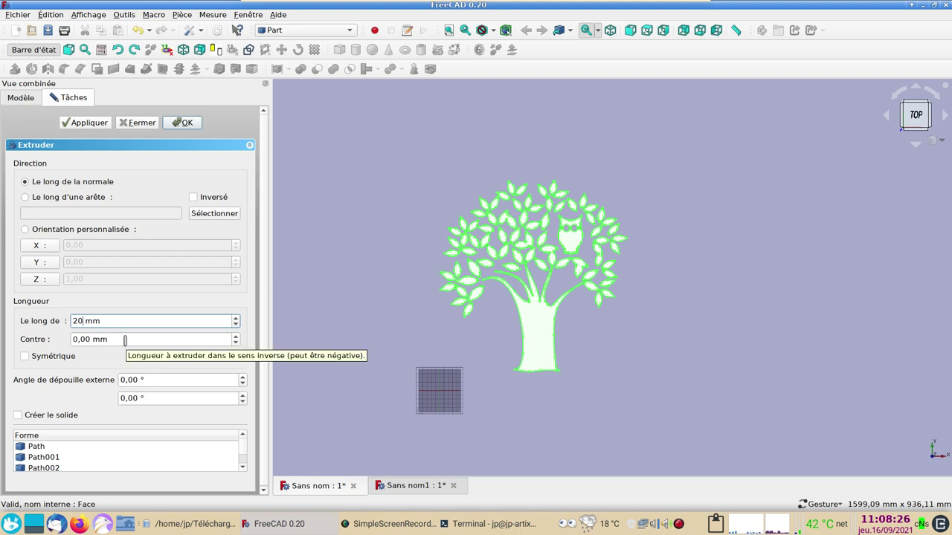
scroll(up, 3)
click(197, 122)
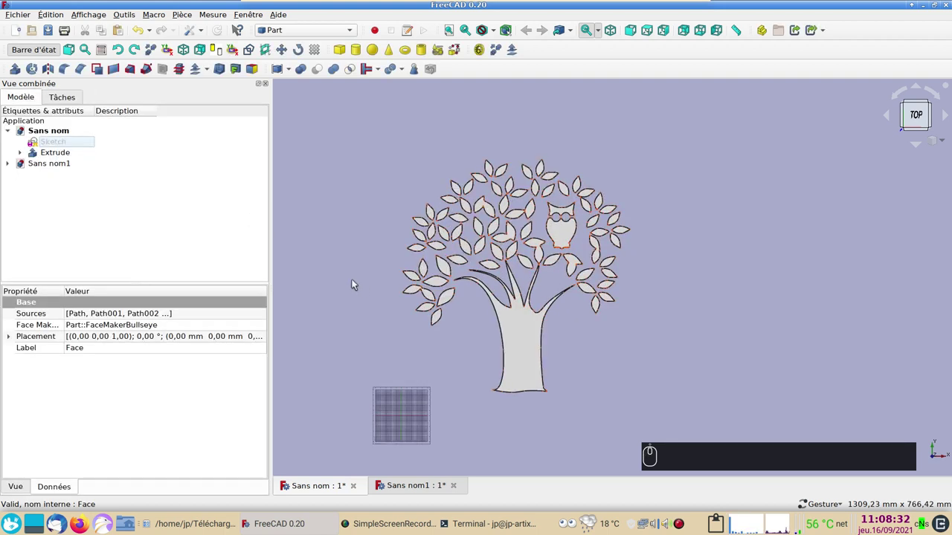
- Add a Part cube and set its length and width to 500 mm
right_click(337, 278)
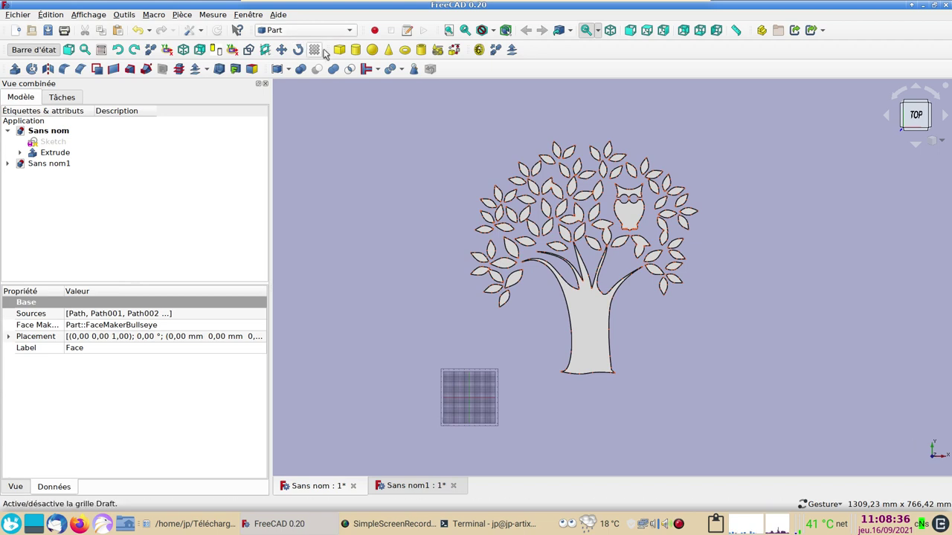
click(340, 52)
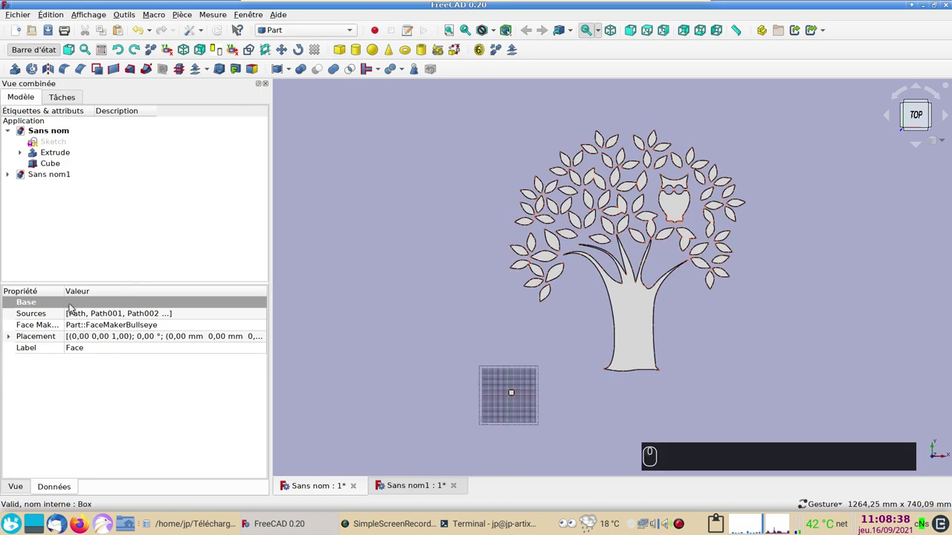
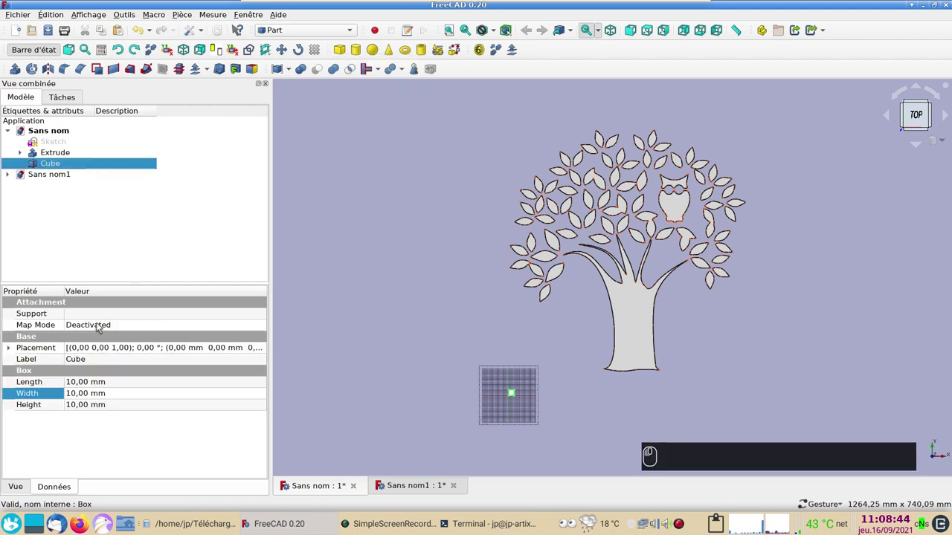
double_click(108, 380)
key(5)
key(0)
key(KP_0)
click(92, 399)
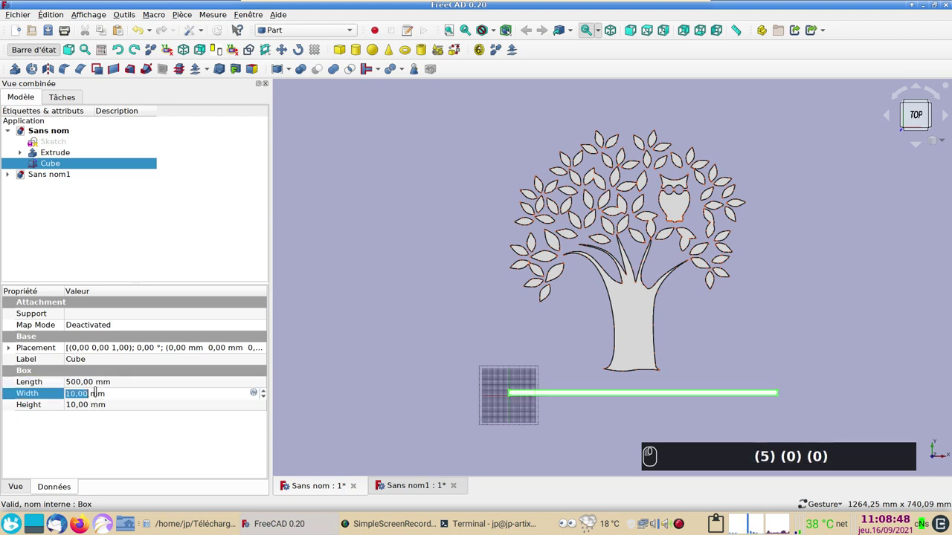
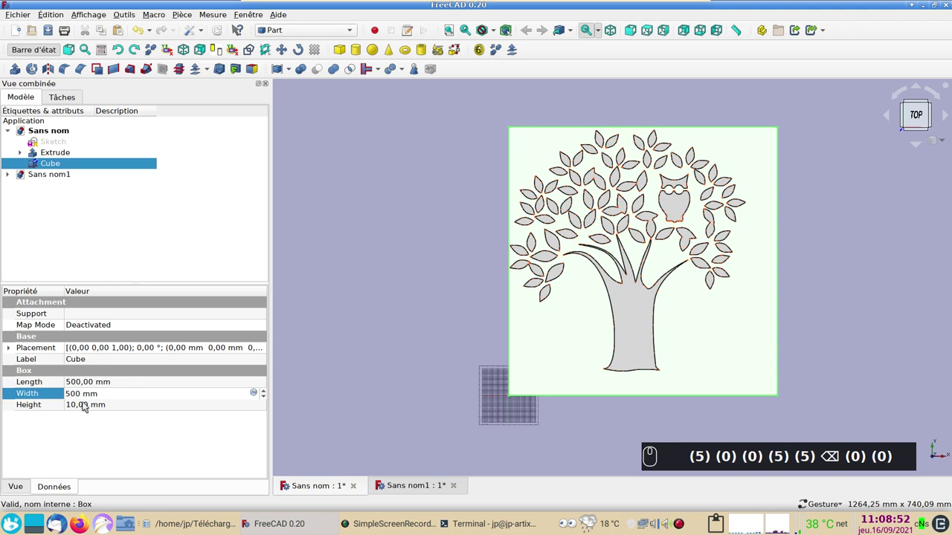
- Correct the box height back to 10 mm and bring up the box's actions
click(83, 405)
key(KP_2)
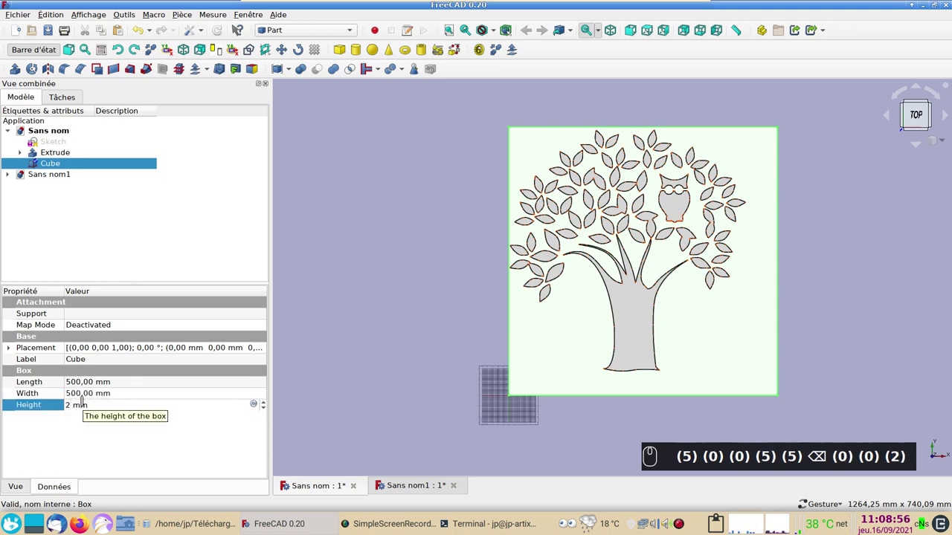
key(BackSpace)
key(KP_1)
key(KP_0)
key(Return)
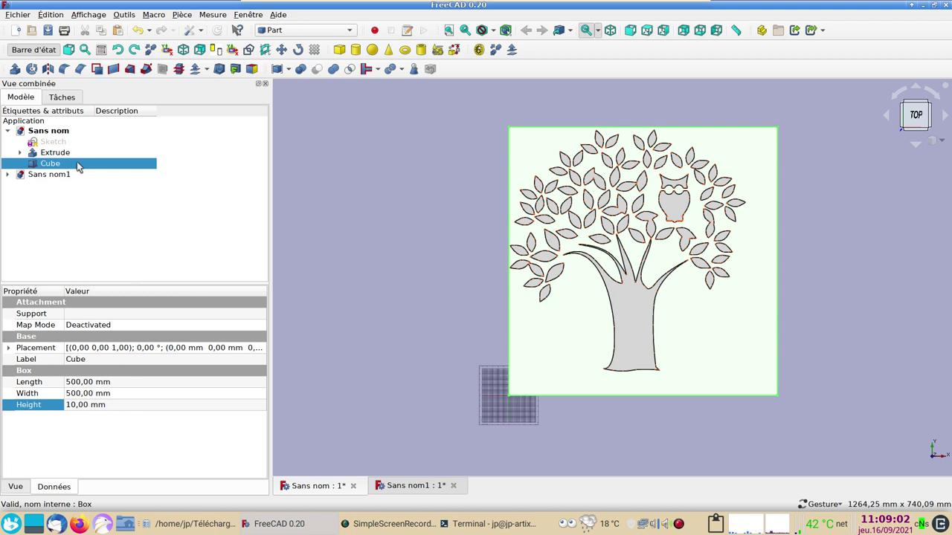
right_click(81, 163)
- Transform the base box, dragging it left and down so the tree sits on it
click(124, 182)
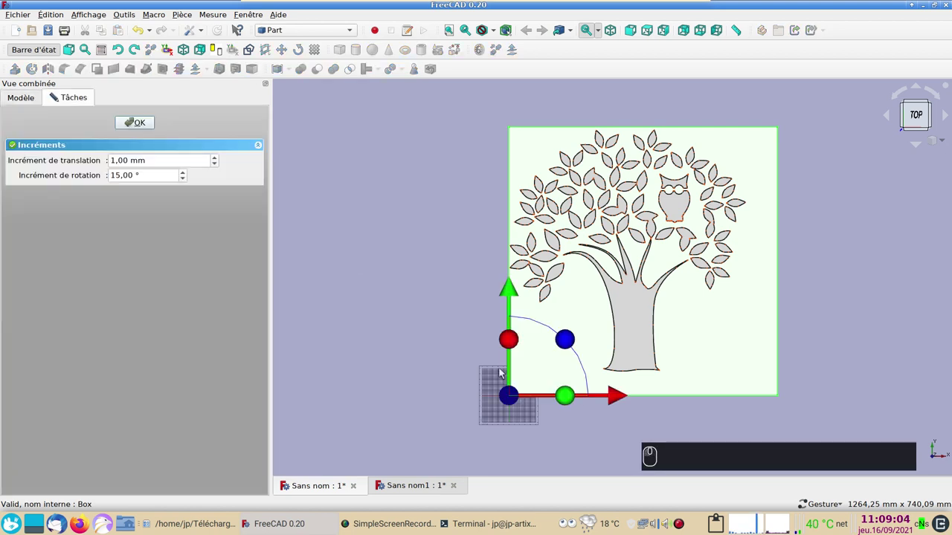
drag(616, 400, 594, 393)
drag(607, 400, 603, 398)
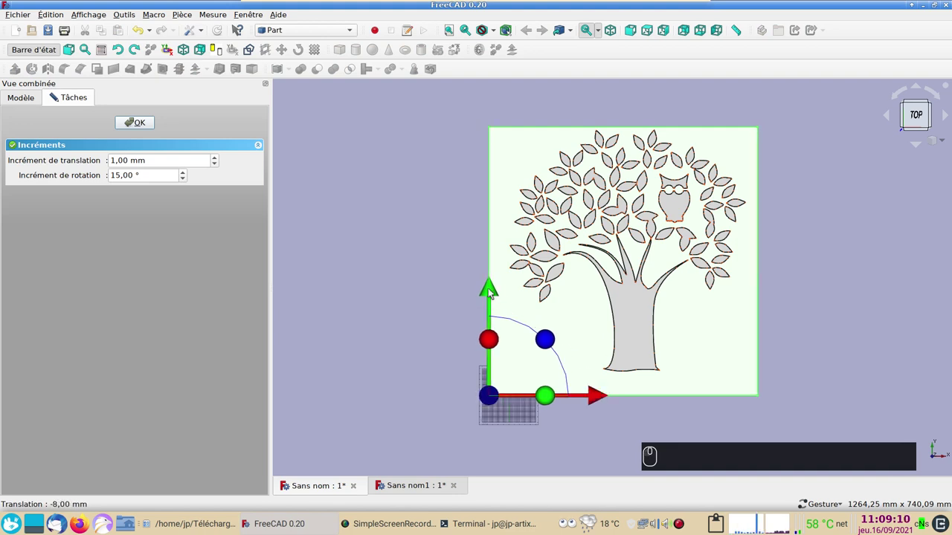
drag(493, 293, 501, 290)
drag(597, 387, 575, 353)
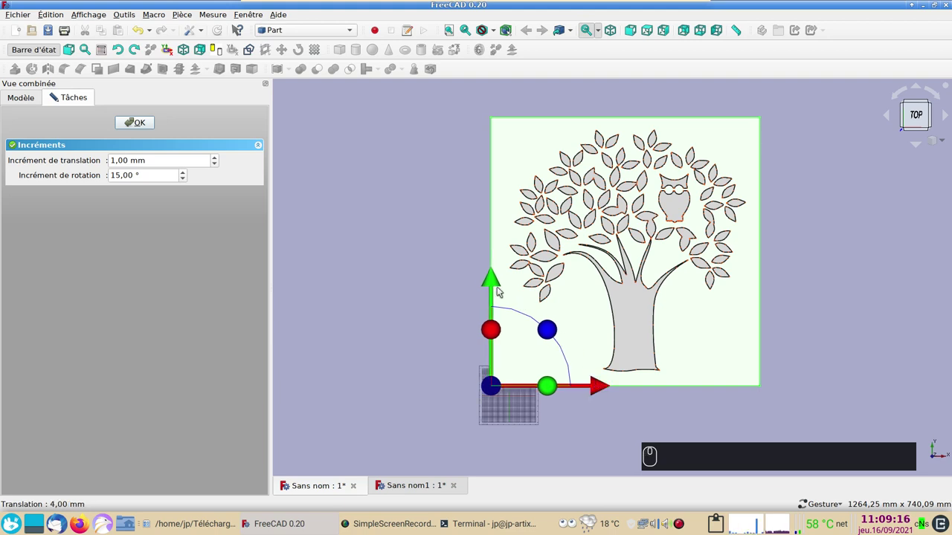